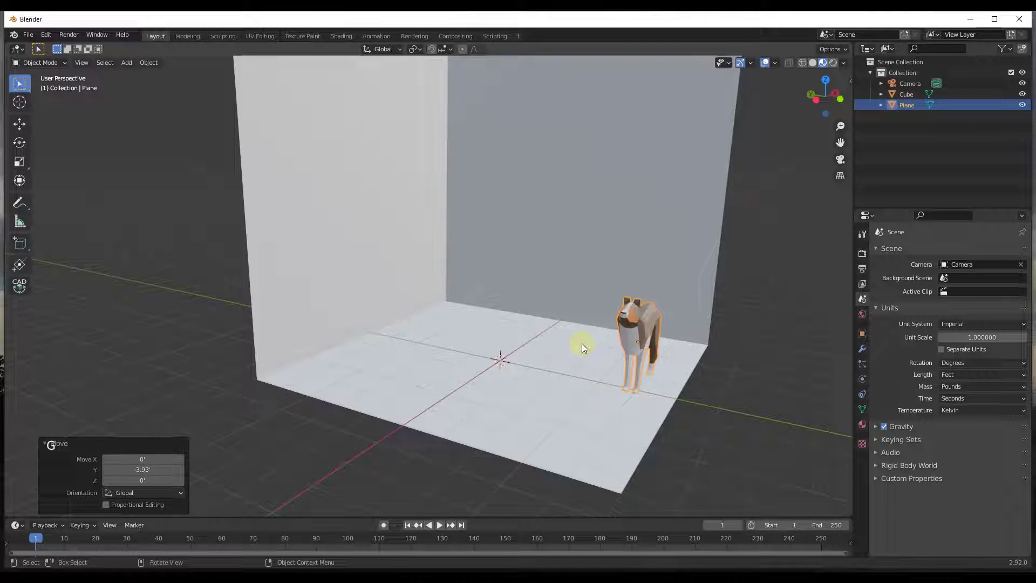
- Set the snap target to Vertex and switch on the magnet snapping toggle in the header
{"action": "middle_click", "coordinate": [559, 302]}
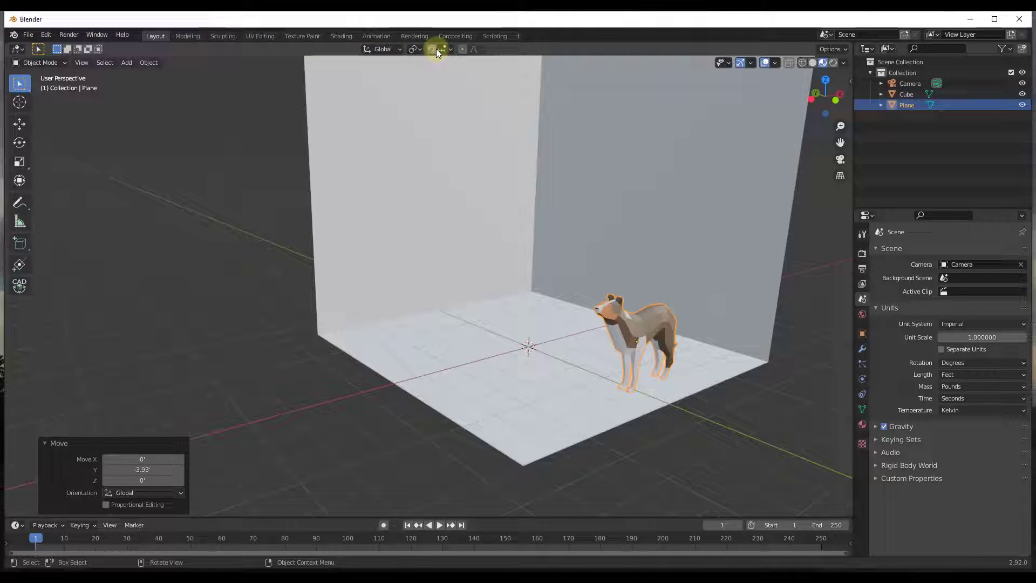
{"action": "left_click", "coordinate": [446, 51]}
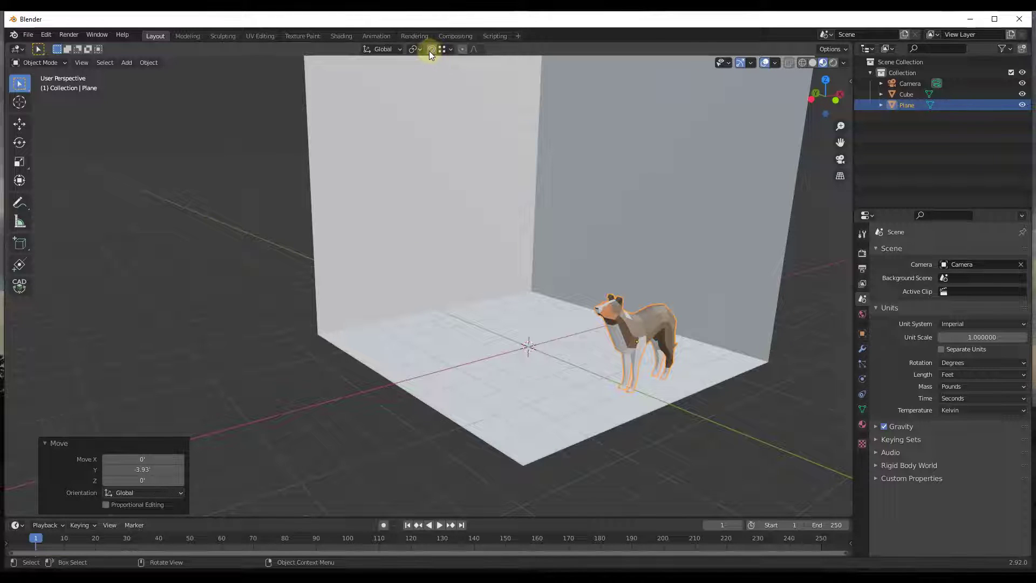
{"action": "left_click", "coordinate": [432, 55]}
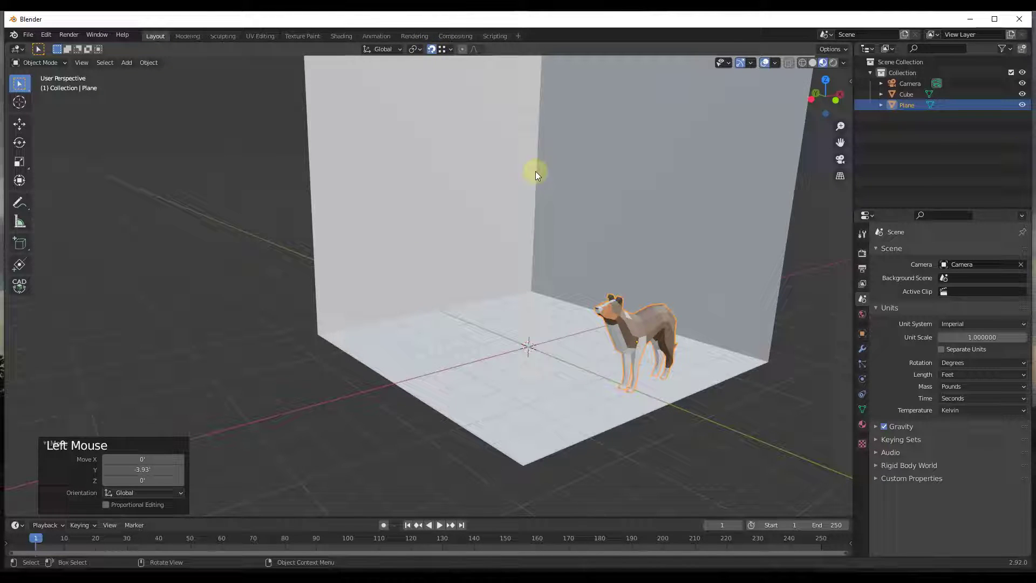
{"action": "middle_click", "coordinate": [544, 298]}
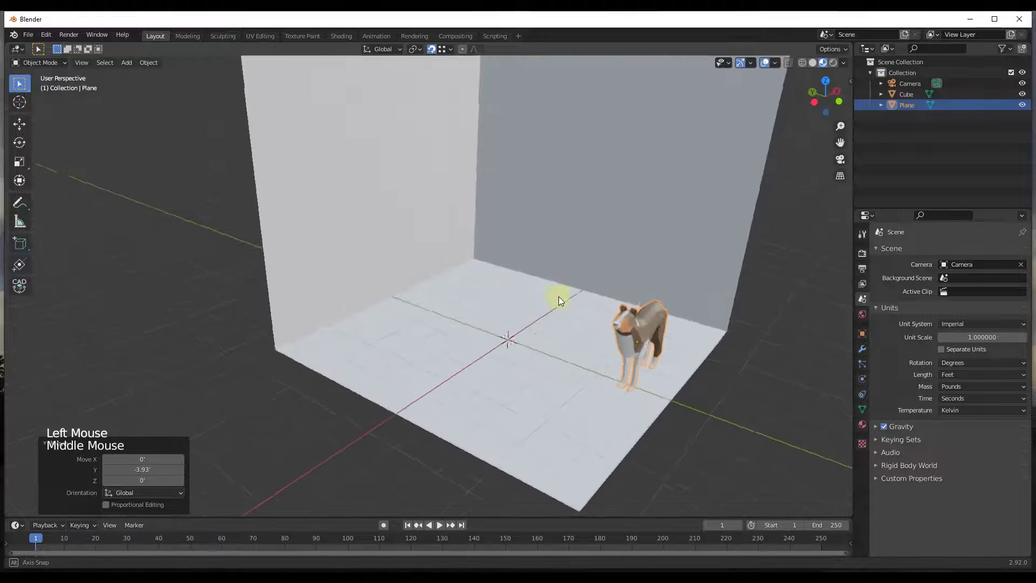
{"action": "middle_click", "coordinate": [530, 286]}
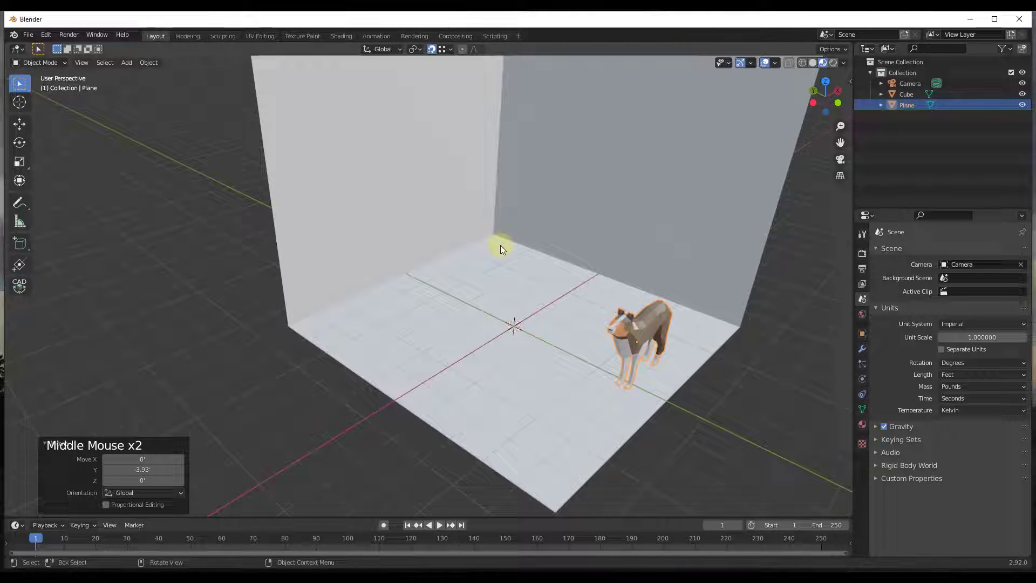
- Snap the 3D cursor onto the inner corner vertex where both walls meet the floor
{"action": "right_click", "coordinate": [495, 237]}
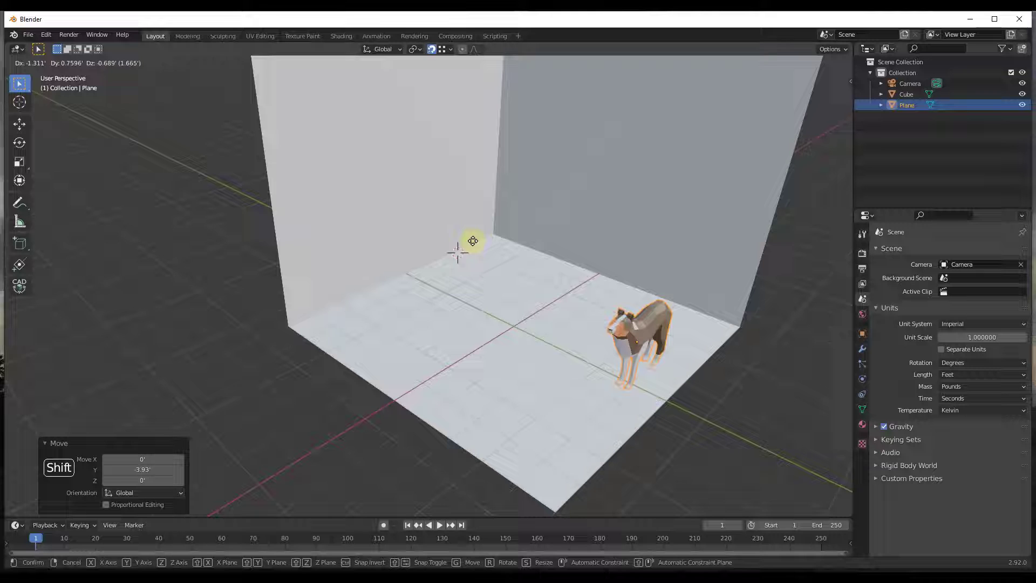
{"action": "scroll", "scroll_direction": "up", "scroll_amount": 3}
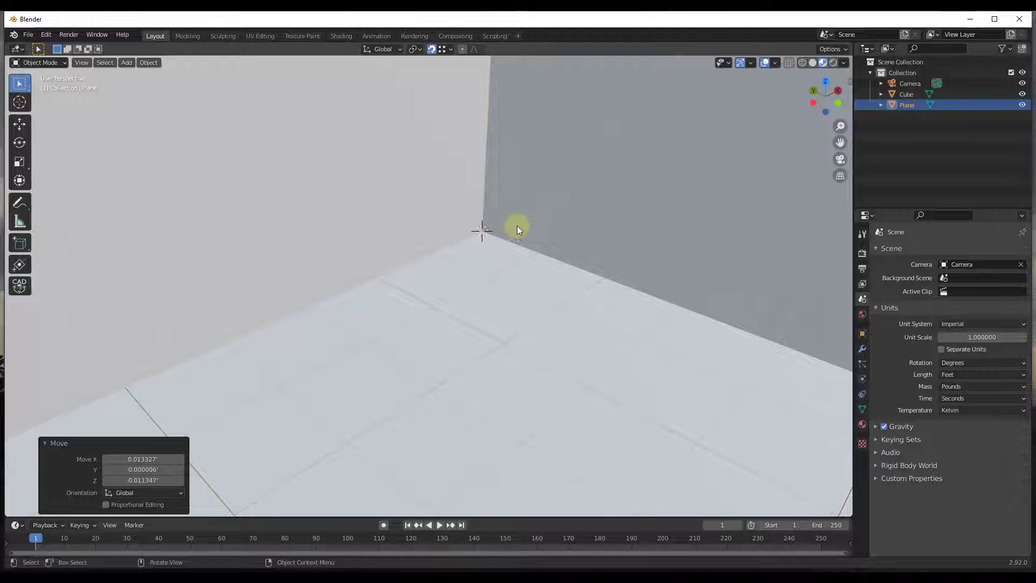
{"action": "scroll", "scroll_direction": "down", "scroll_amount": 3}
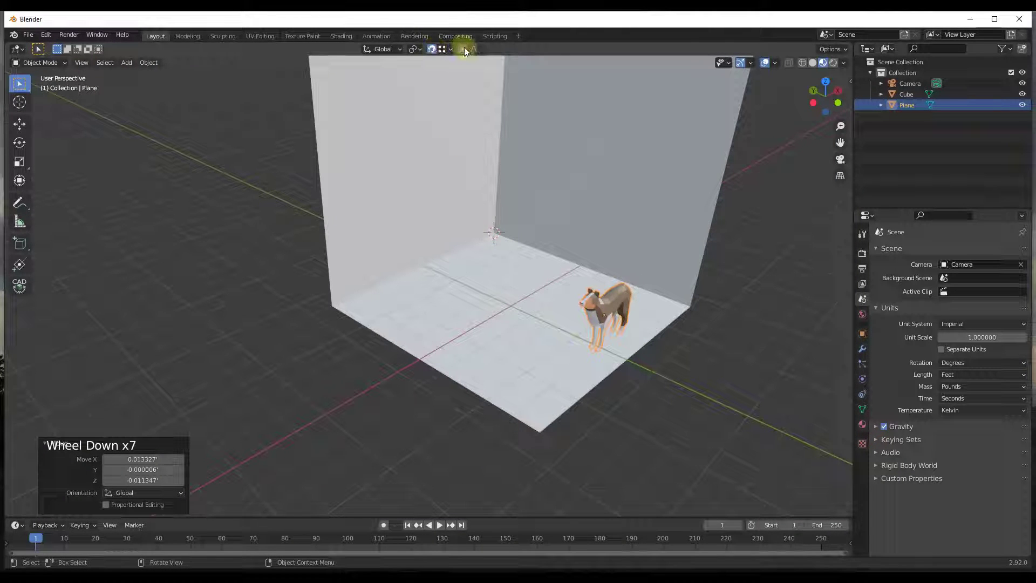
{"action": "scroll", "scroll_direction": "up", "scroll_amount": 3}
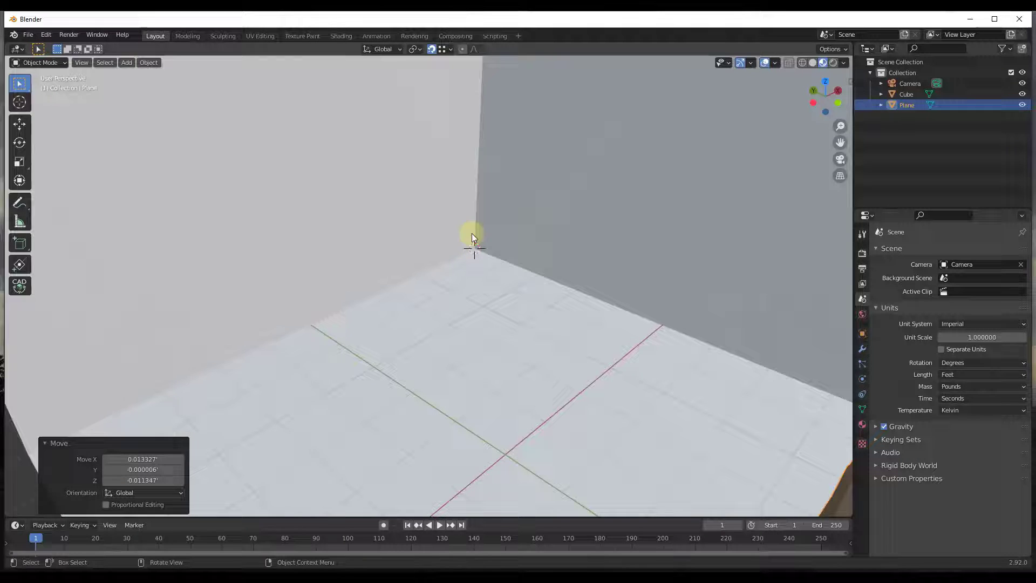
{"action": "scroll", "scroll_direction": "down", "scroll_amount": 3}
{"action": "scroll", "scroll_direction": "up", "scroll_amount": 3}
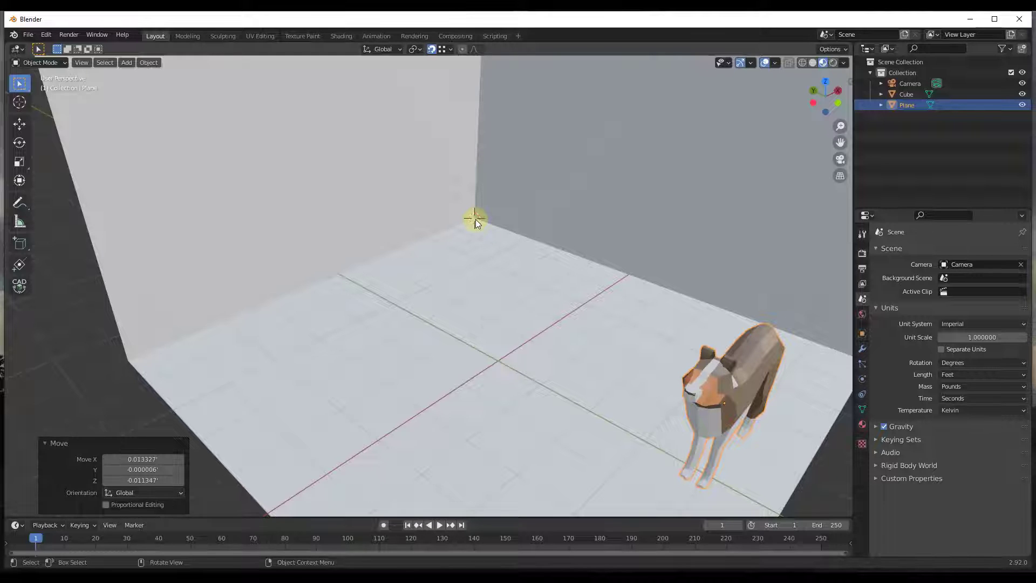
- Add a Mesh Plane and move it so one corner snaps into the room corner on the floor
{"action": "key", "text": "shift+a"}
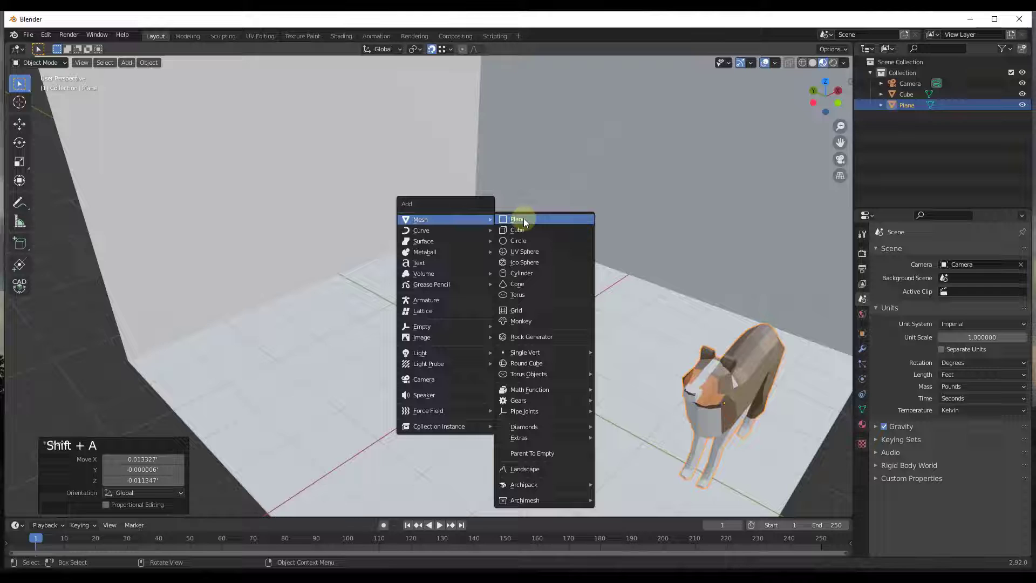
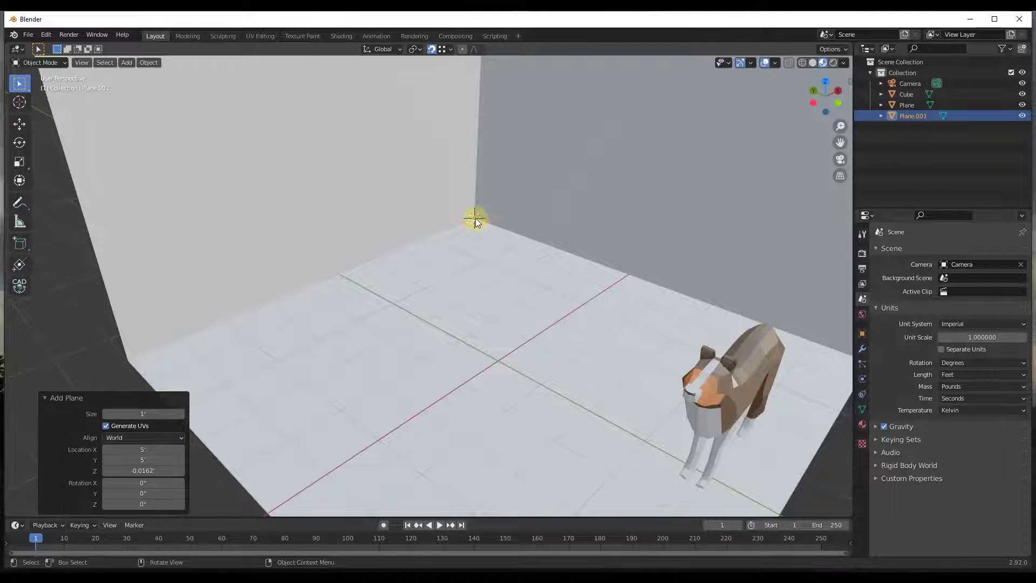
{"action": "scroll", "scroll_direction": "up", "scroll_amount": 3}
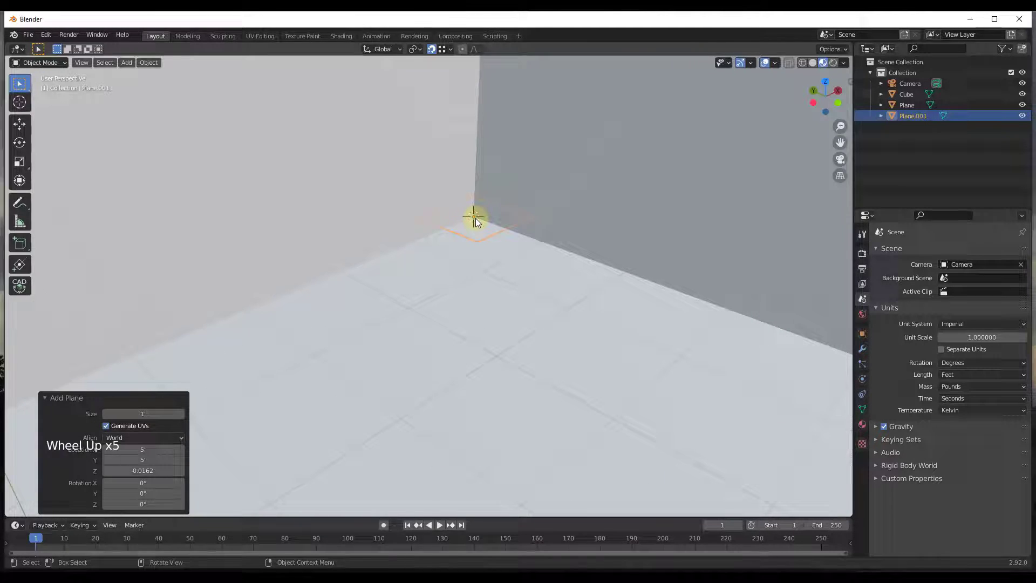
{"action": "key", "text": "g"}
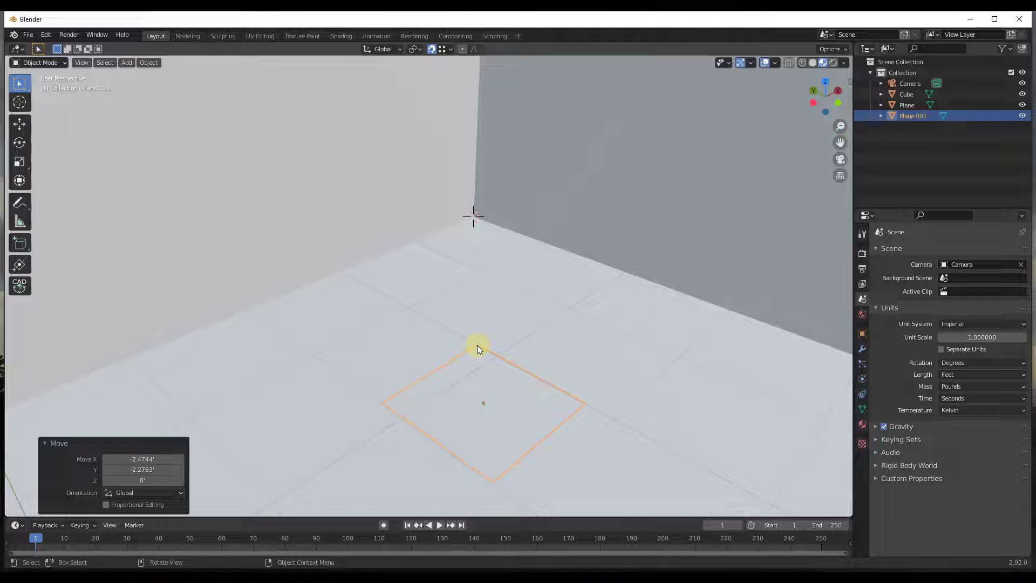
{"action": "key", "text": "g"}
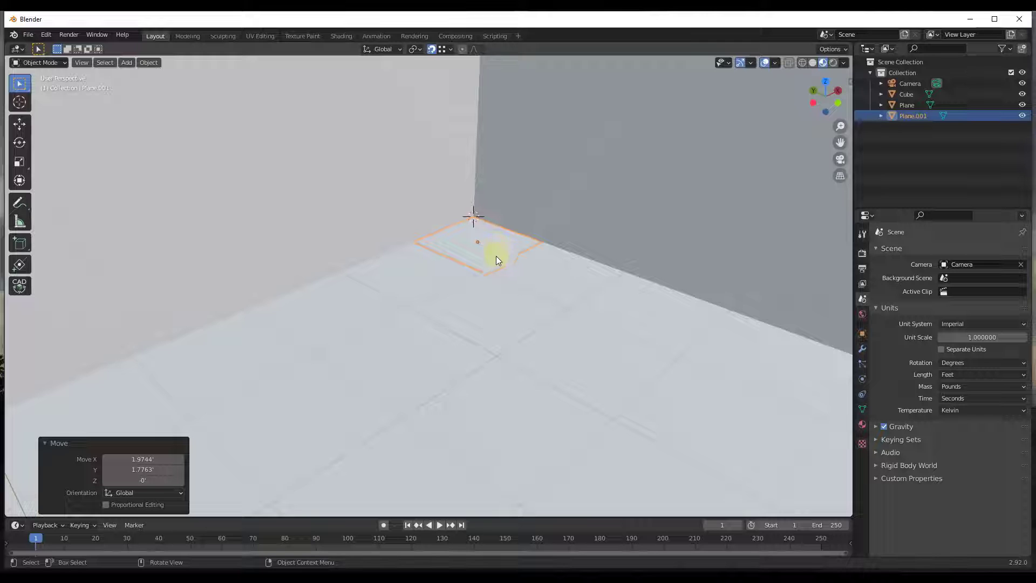
{"action": "scroll", "scroll_direction": "up", "scroll_amount": 3}
{"action": "middle_click", "coordinate": [513, 253]}
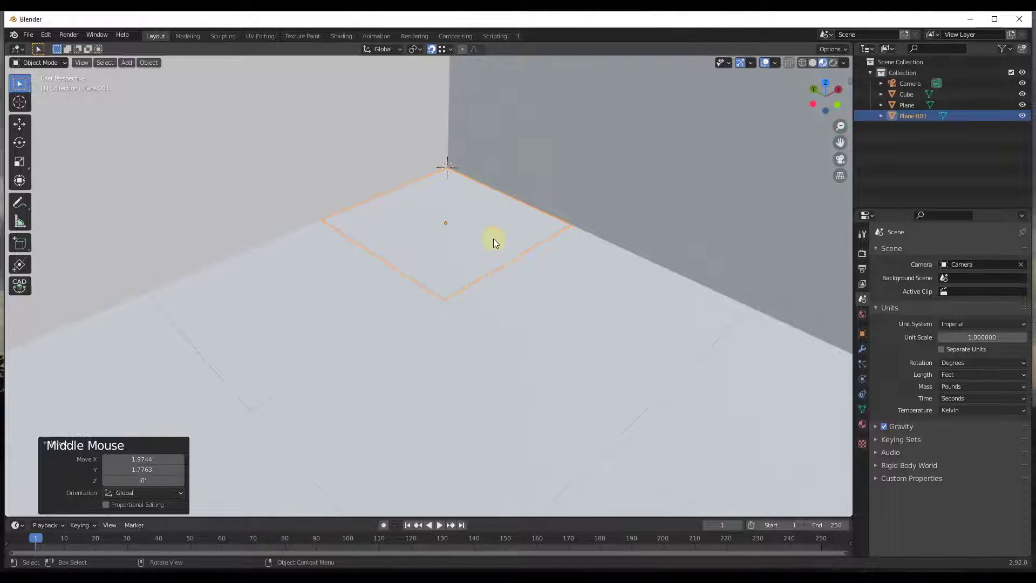
{"action": "scroll", "scroll_direction": "down", "scroll_amount": 3}
{"action": "scroll", "scroll_direction": "up", "scroll_amount": 3}
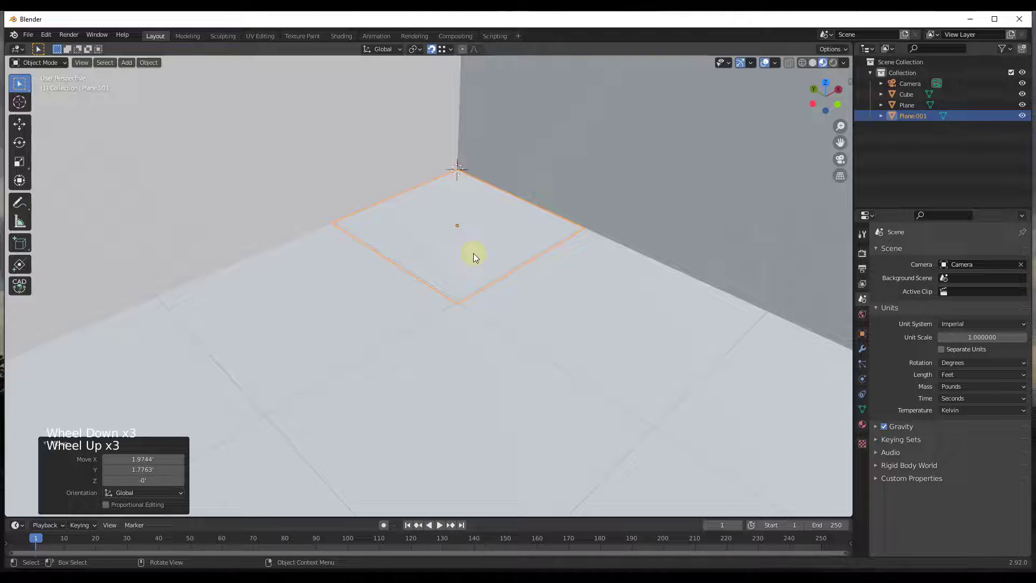
- Set the scene length unit to Inches and extrude the plane upward about 1 inch
{"action": "key", "text": "Tab"}
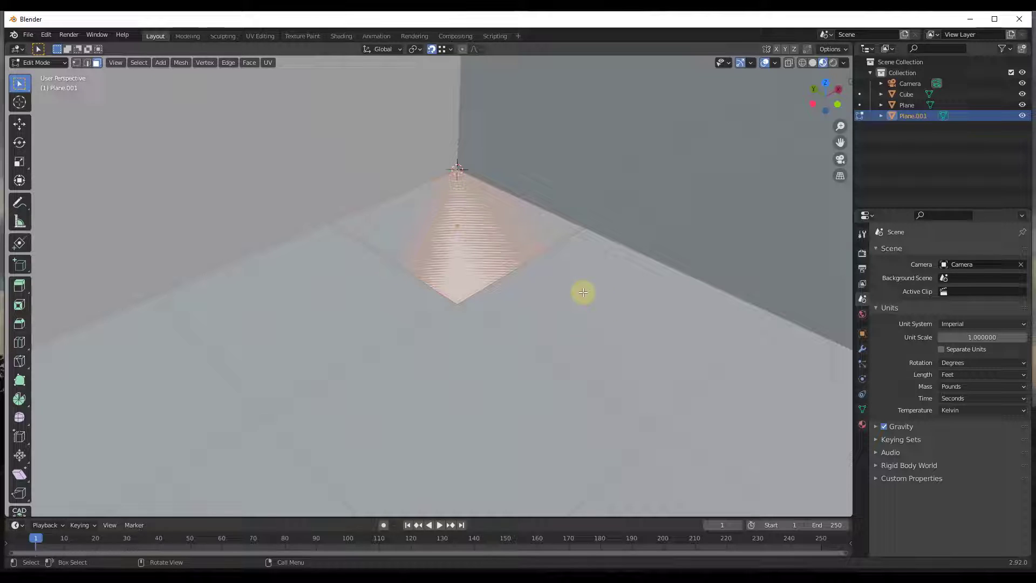
{"action": "left_click", "coordinate": [954, 376]}
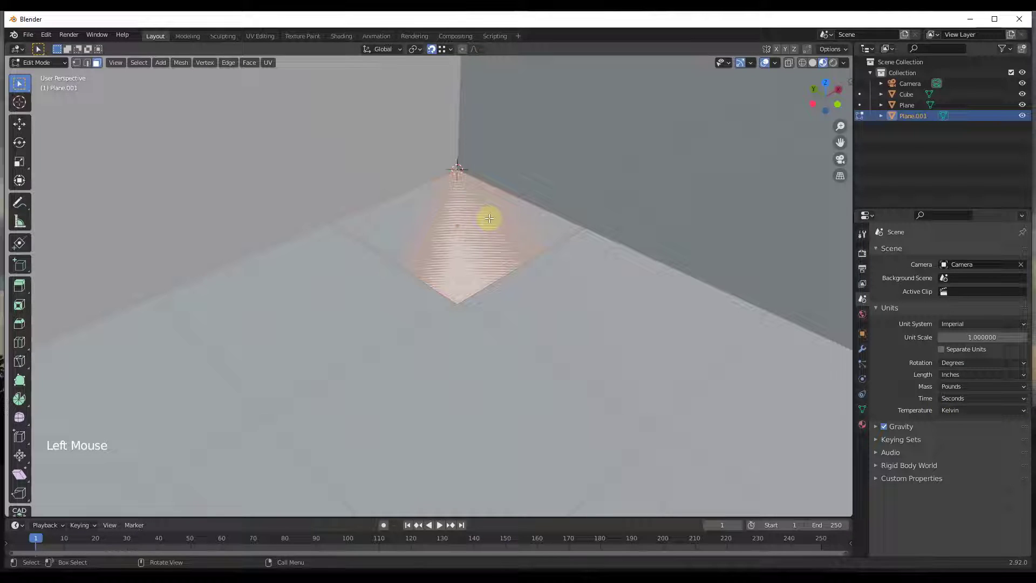
{"action": "key", "text": "e"}
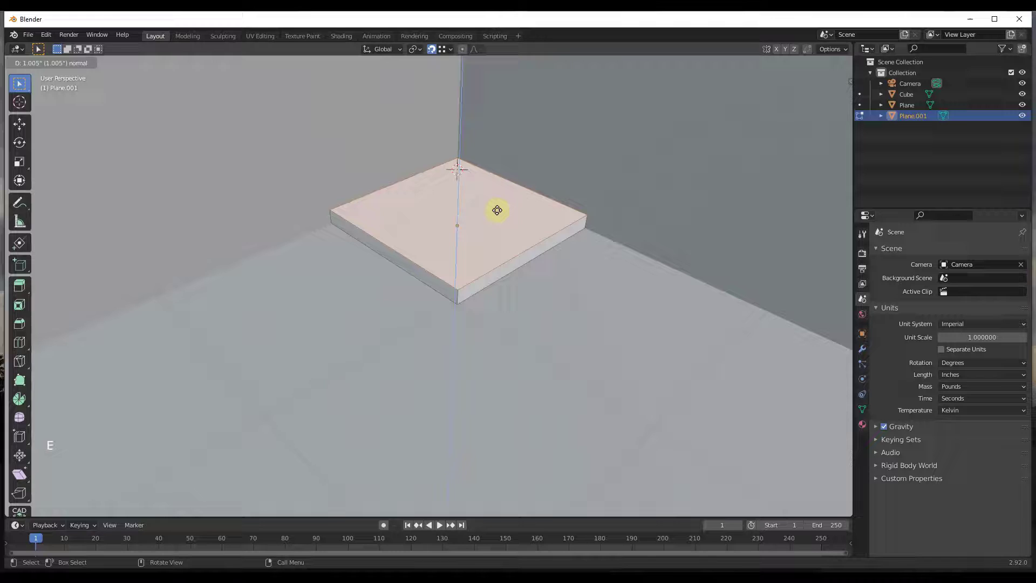
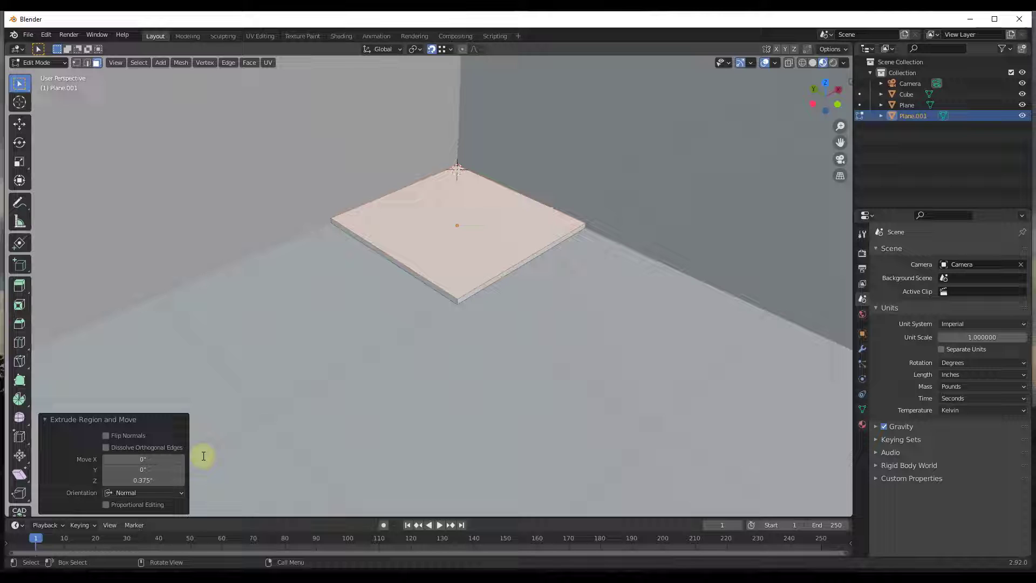
- Back in Object Mode, rotate the thin plane 90° so it stands upright
{"action": "key", "text": "Tab"}
{"action": "scroll", "scroll_direction": "down", "scroll_amount": 3}
{"action": "scroll", "scroll_direction": "down", "scroll_amount": 3}
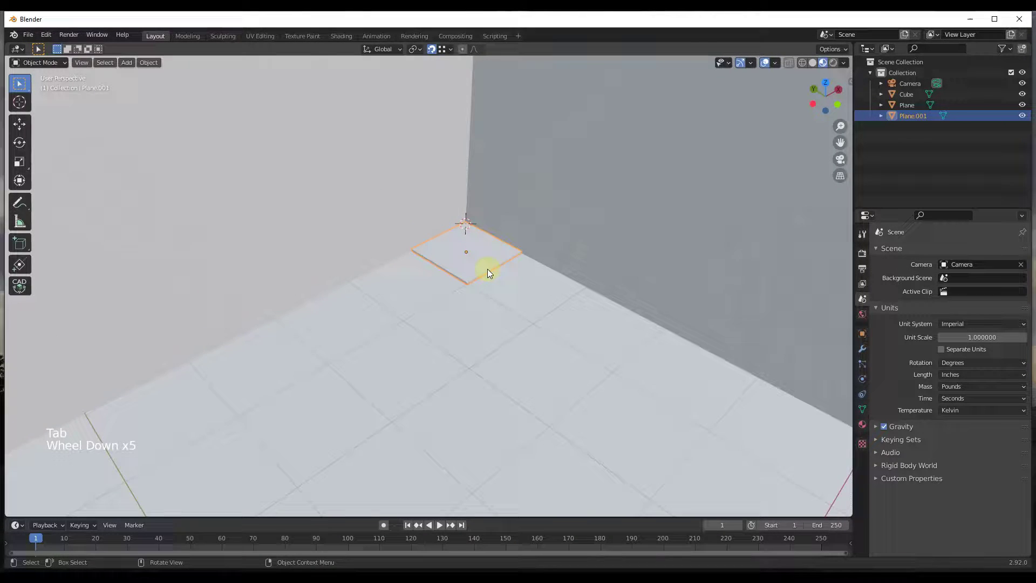
{"action": "scroll", "scroll_direction": "up", "scroll_amount": 3}
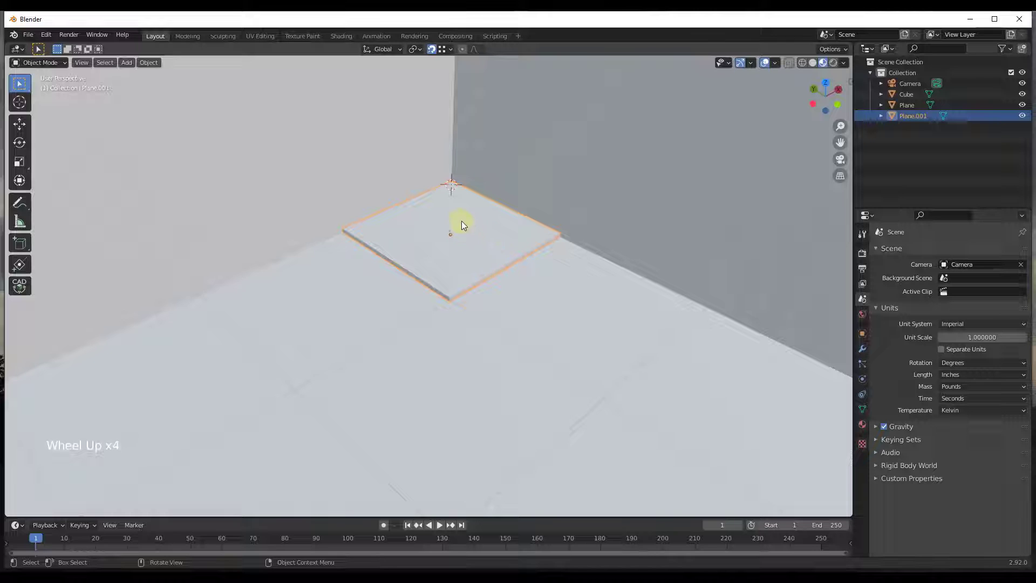
{"action": "scroll", "scroll_direction": "down", "scroll_amount": 3}
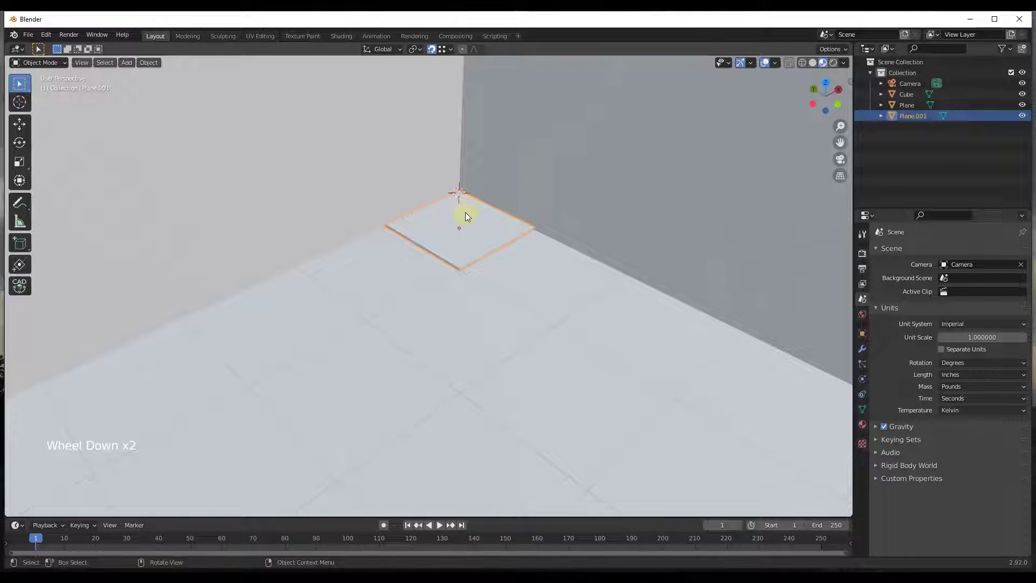
{"action": "key", "text": "r"}
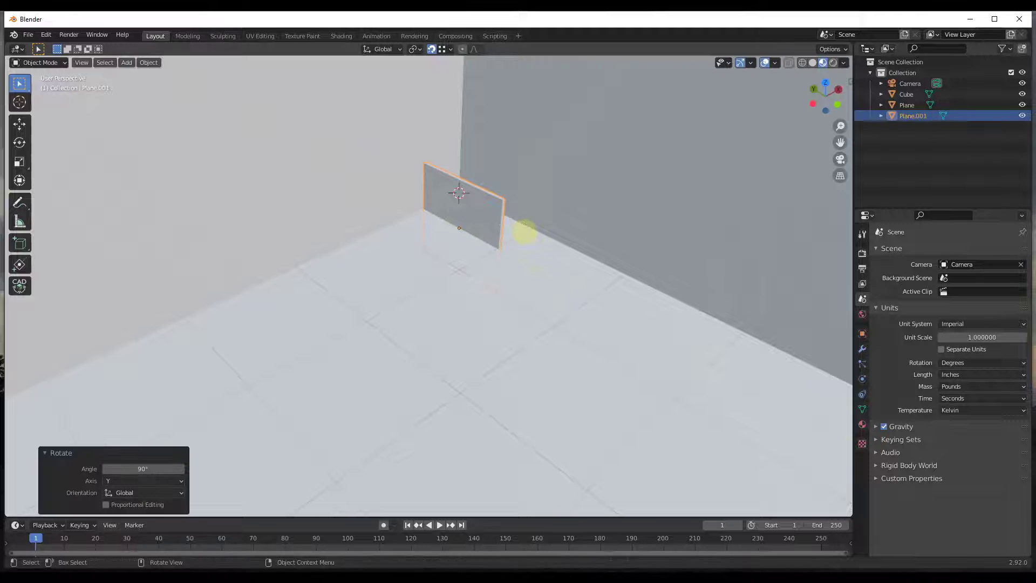
- Raise the upright plane along Z and slide it flush against the back wall in the corner
{"action": "key", "text": "g"}
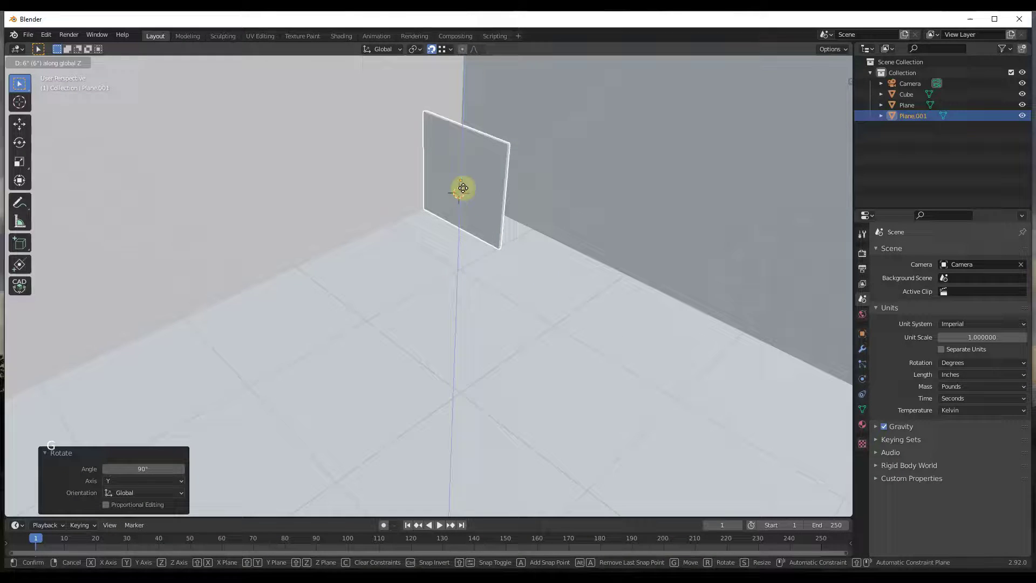
{"action": "key", "text": "g"}
{"action": "scroll", "scroll_direction": "up", "scroll_amount": 3}
{"action": "middle_click", "coordinate": [445, 206]}
{"action": "middle_click", "coordinate": [421, 208]}
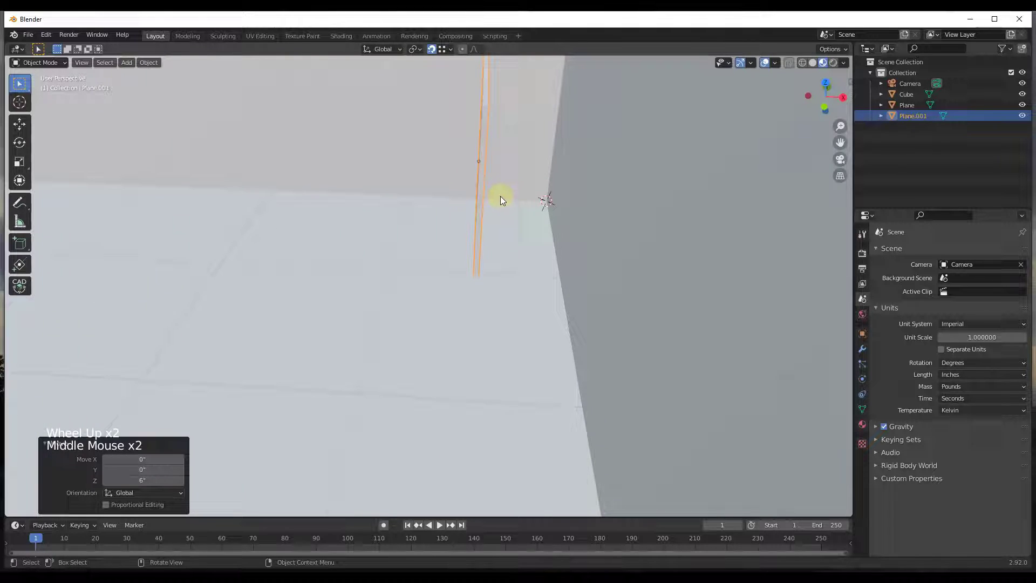
{"action": "key", "text": "g"}
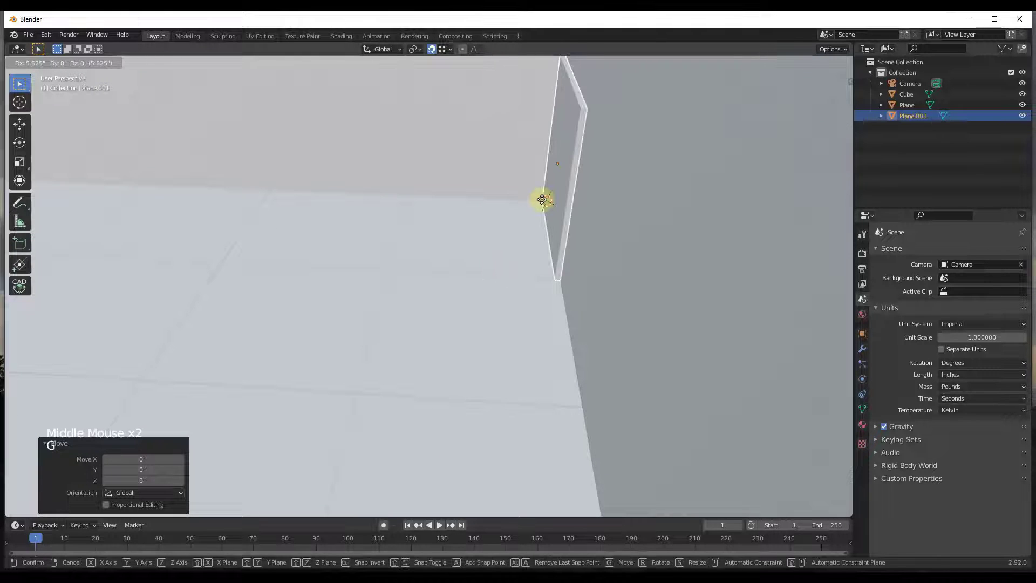
{"action": "scroll", "scroll_direction": "down", "scroll_amount": 3}
{"action": "middle_click", "coordinate": [444, 249]}
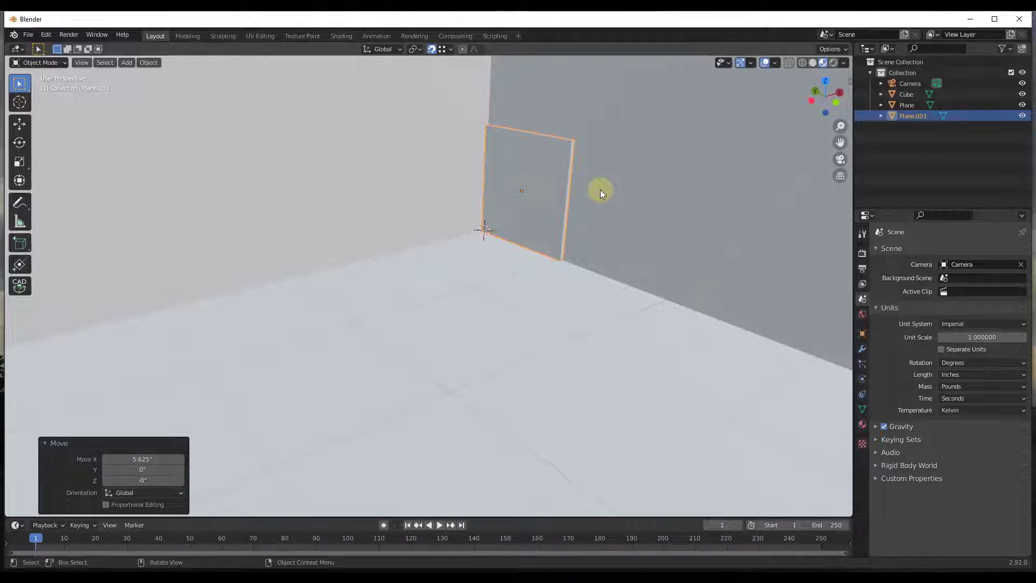
{"action": "scroll", "scroll_direction": "down", "scroll_amount": 3}
{"action": "middle_click", "coordinate": [545, 182]}
{"action": "middle_click", "coordinate": [540, 199]}
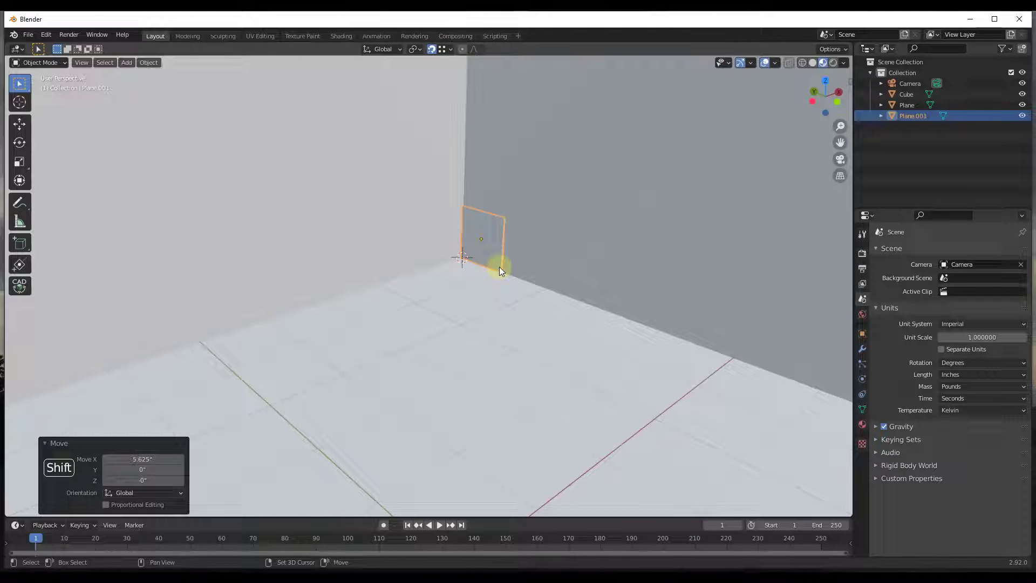
- Duplicate the upright plane, rotate the copy flat and snap it onto the upright's top edge as a shelf
{"action": "key", "text": "shift+d"}
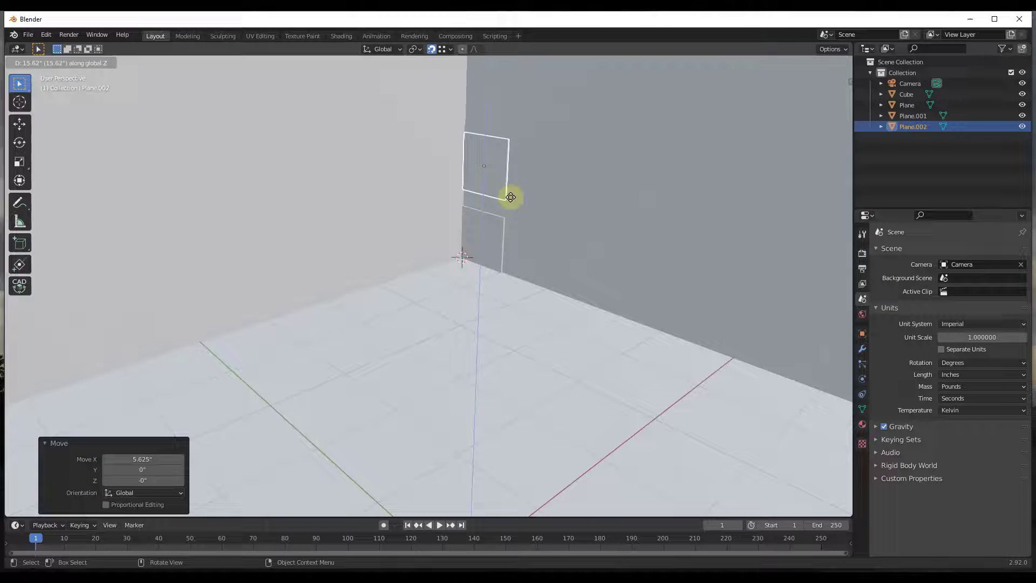
{"action": "scroll", "scroll_direction": "up", "scroll_amount": 3}
{"action": "key", "text": "r"}
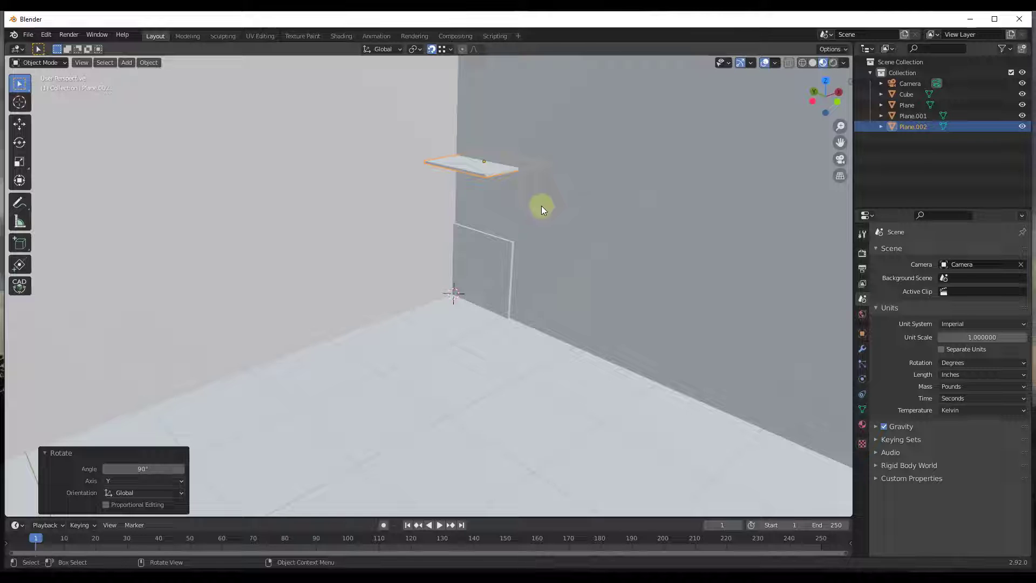
{"action": "scroll", "scroll_direction": "up", "scroll_amount": 3}
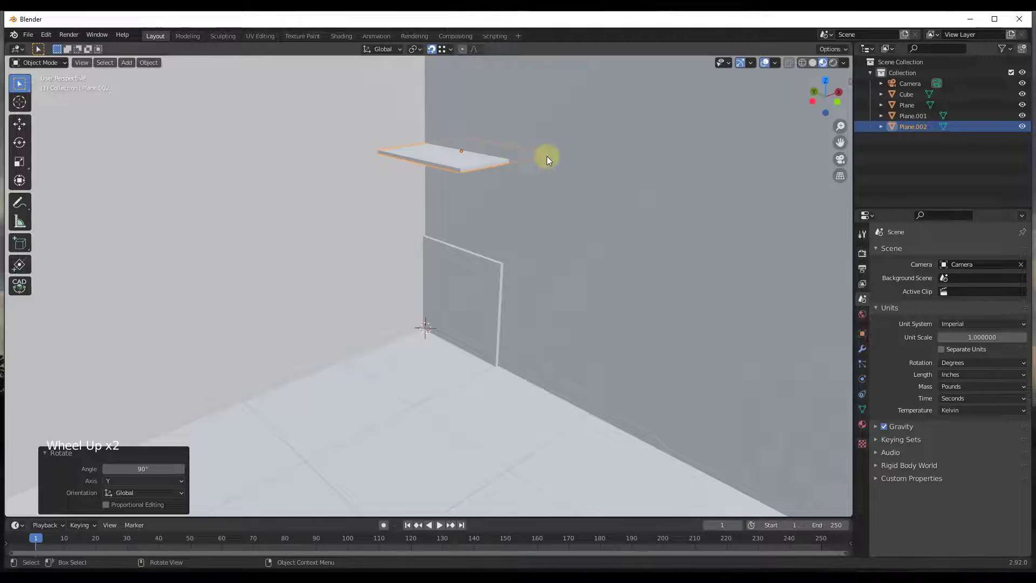
{"action": "key", "text": "m"}
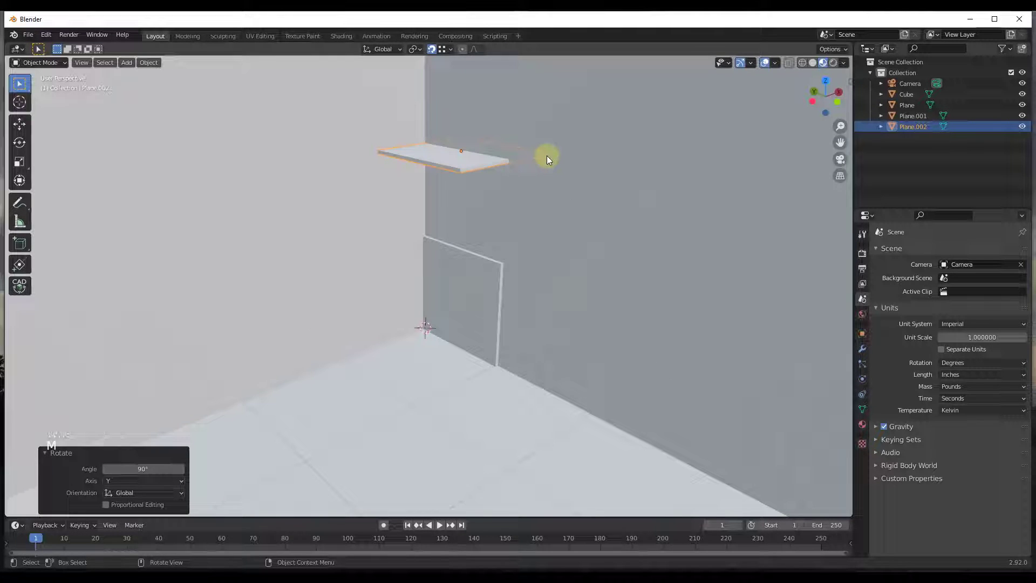
{"action": "key", "text": "g"}
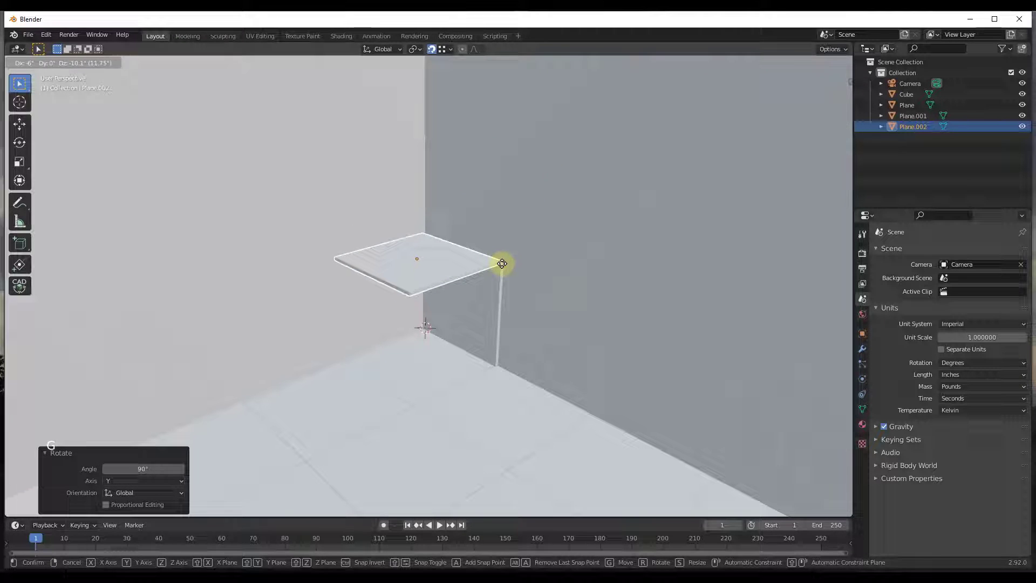
{"action": "scroll", "scroll_direction": "up", "scroll_amount": 3}
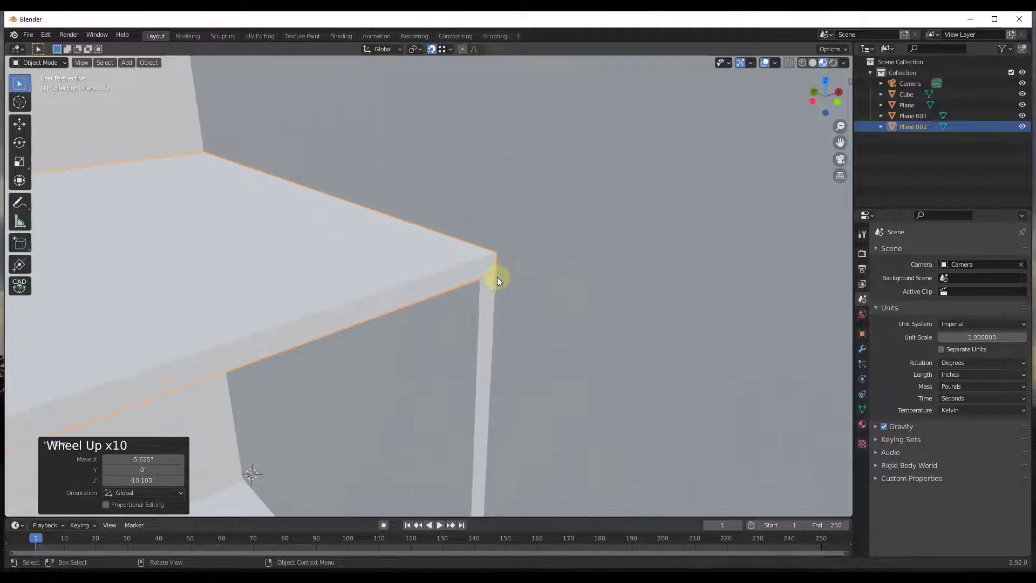
{"action": "scroll", "scroll_direction": "down", "scroll_amount": 3}
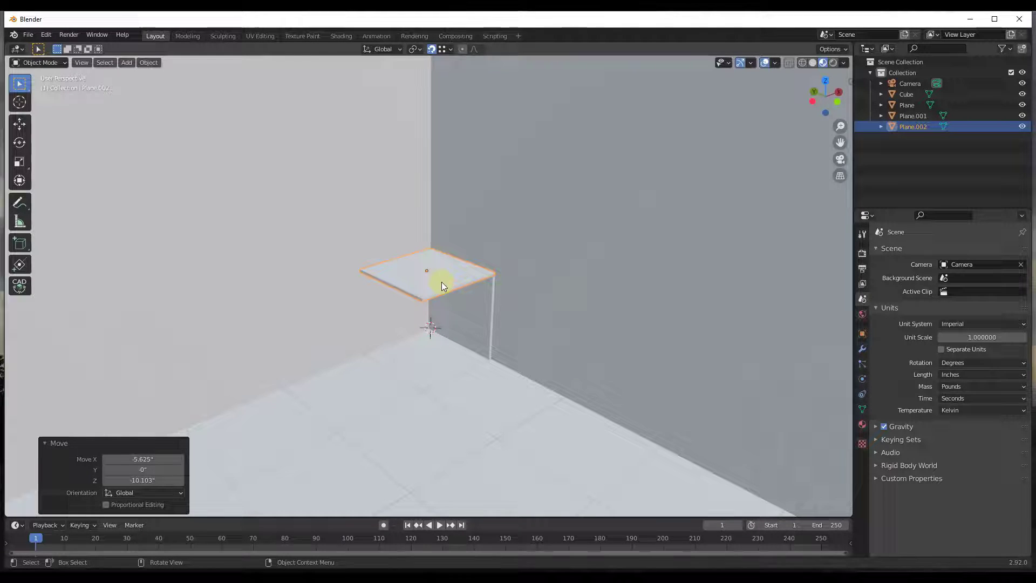
- Duplicate the upright plane under the shelf to make the upper panel
{"action": "left_click", "coordinate": [492, 312]}
{"action": "scroll", "scroll_direction": "up", "scroll_amount": 3}
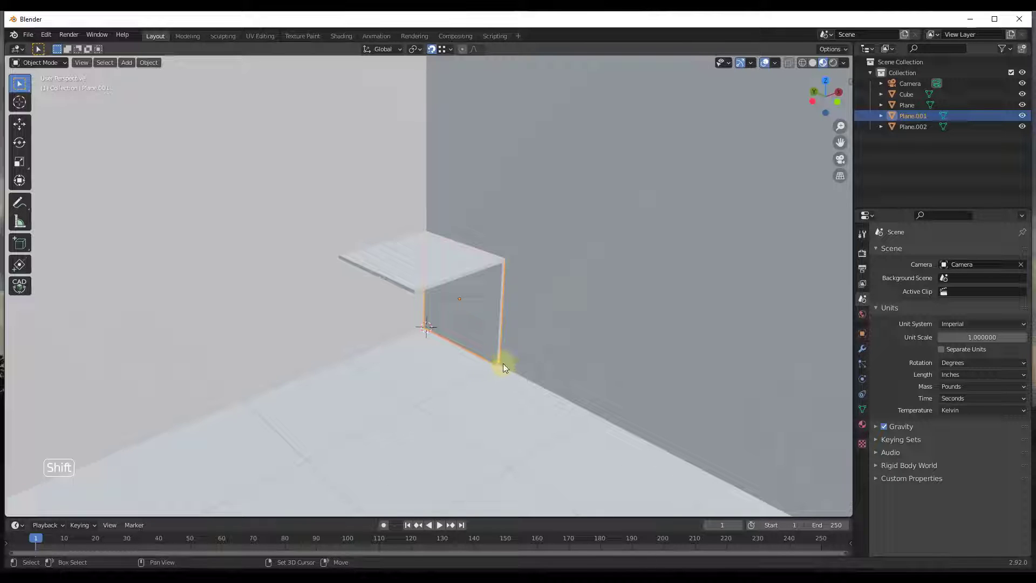
{"action": "key", "text": "shift+d"}
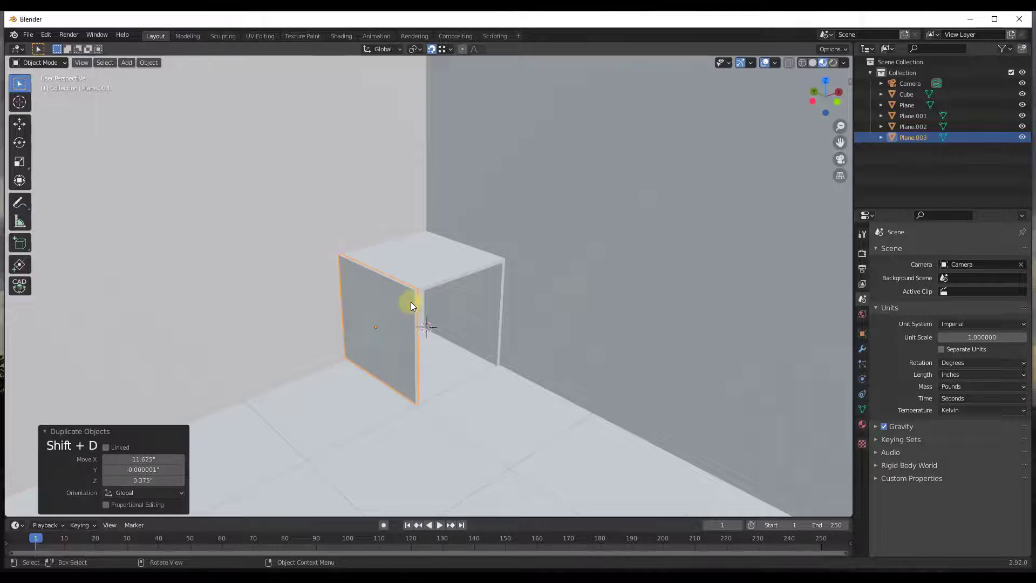
{"action": "key", "text": "r"}
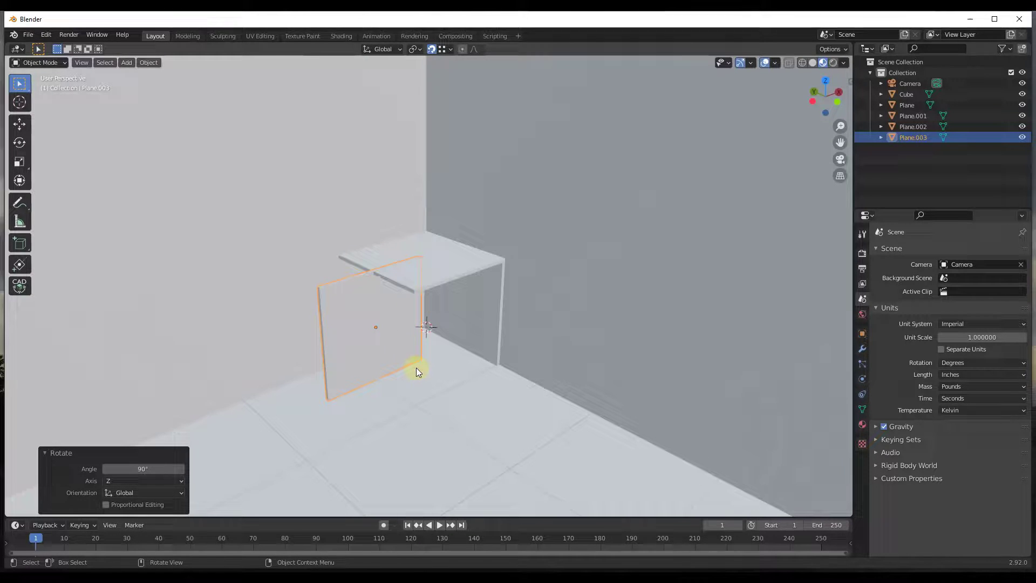
- In wireframe view, move the new panel along Z so it stands on the shelf's back edge
{"action": "middle_click", "coordinate": [805, 64]}
{"action": "scroll", "scroll_direction": "down", "scroll_amount": 3}
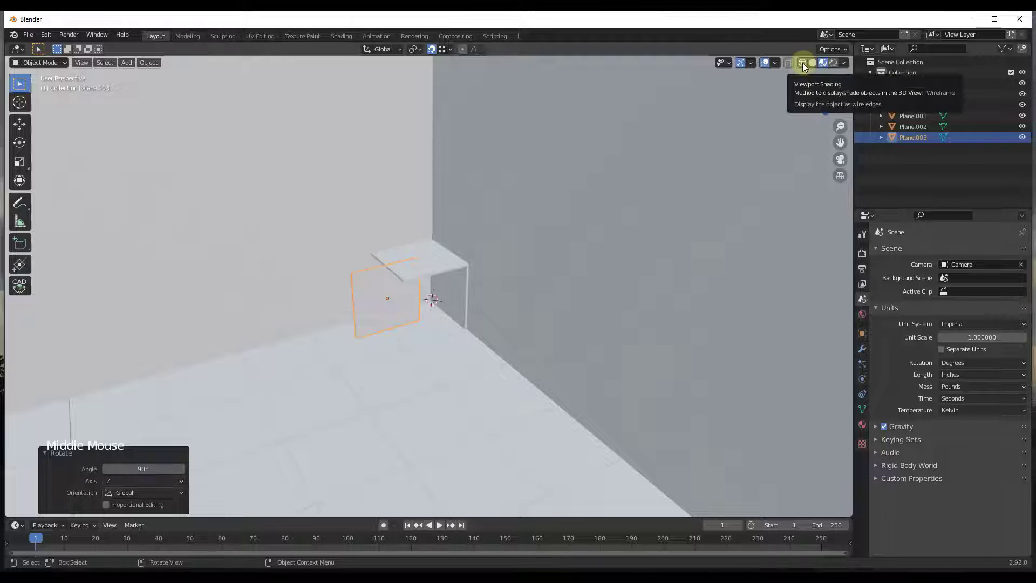
{"action": "left_click", "coordinate": [801, 68]}
{"action": "middle_click", "coordinate": [360, 295]}
{"action": "scroll", "scroll_direction": "up", "scroll_amount": 3}
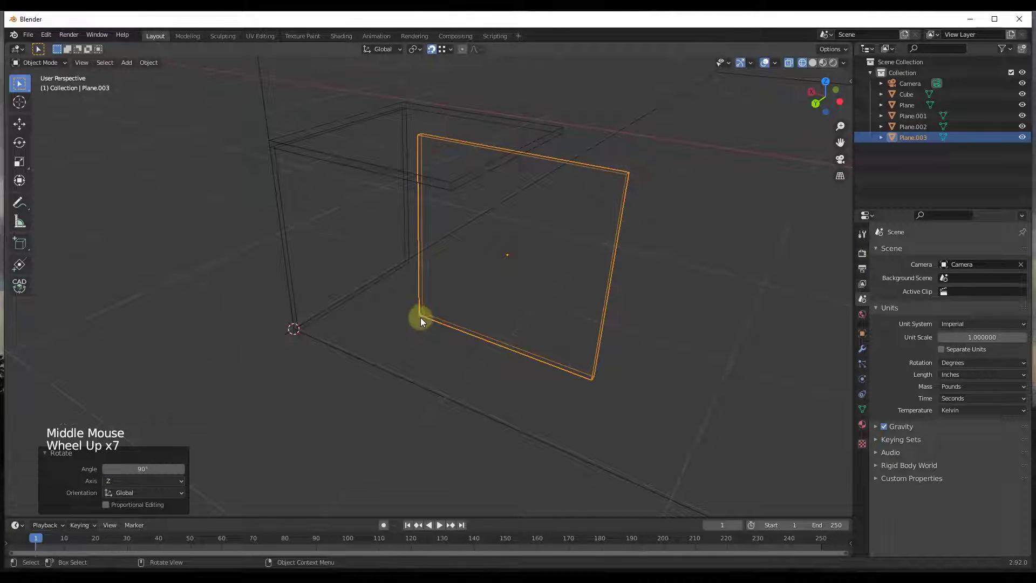
{"action": "key", "text": "g"}
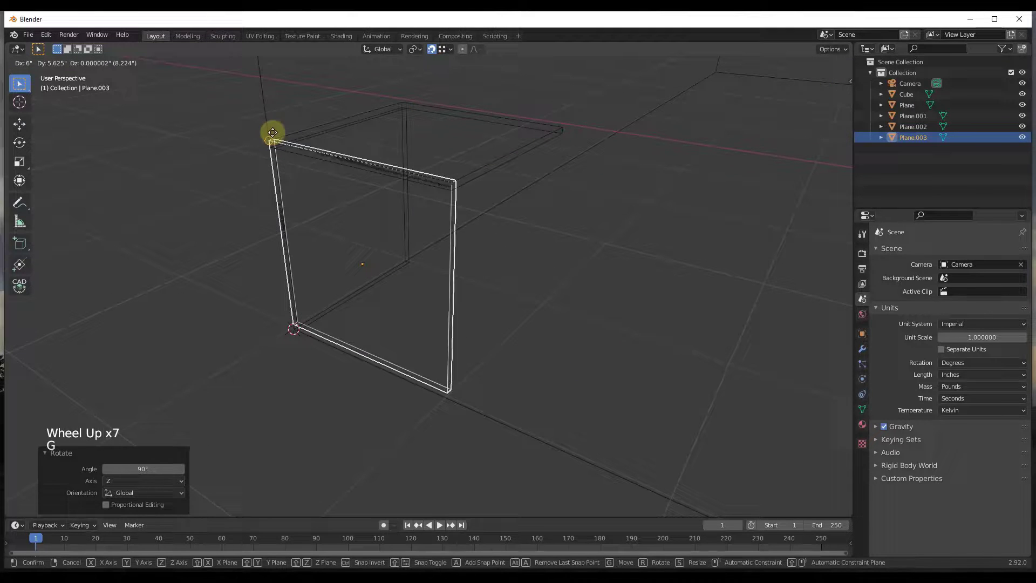
{"action": "key", "text": "g"}
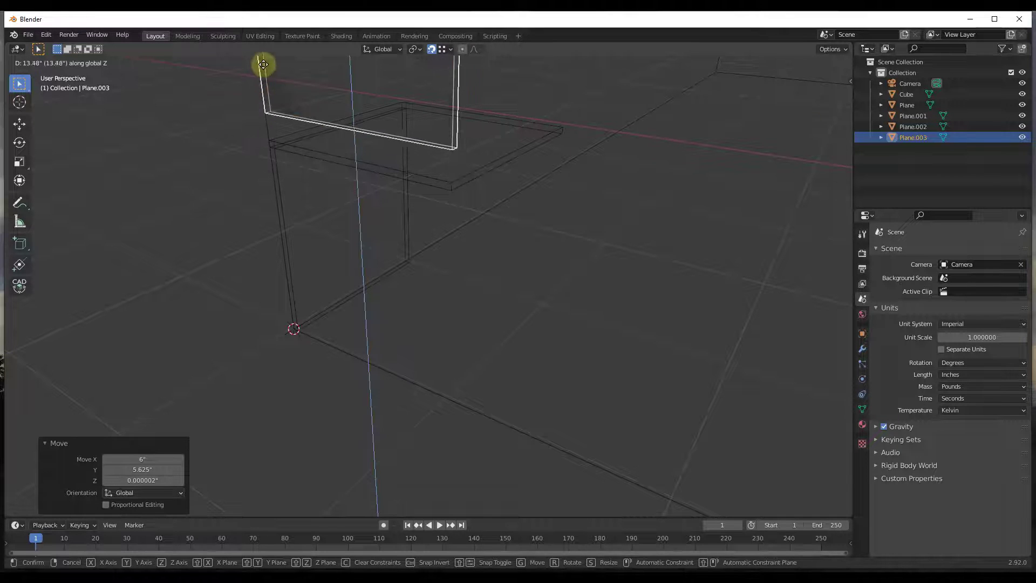
{"action": "scroll", "scroll_direction": "up", "scroll_amount": 3}
{"action": "key", "text": "g"}
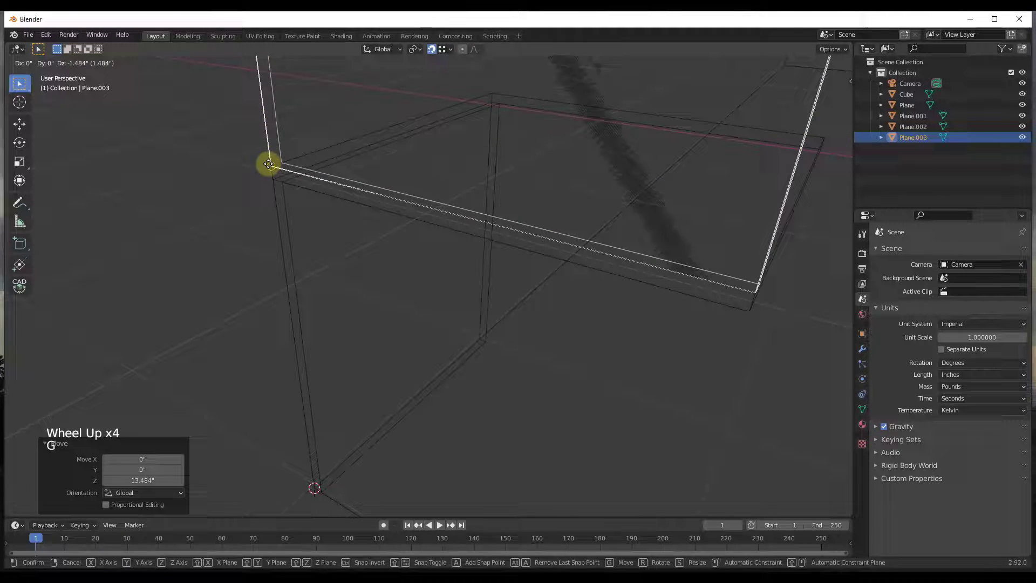
{"action": "scroll", "scroll_direction": "down", "scroll_amount": 3}
{"action": "scroll", "scroll_direction": "down", "scroll_amount": 3}
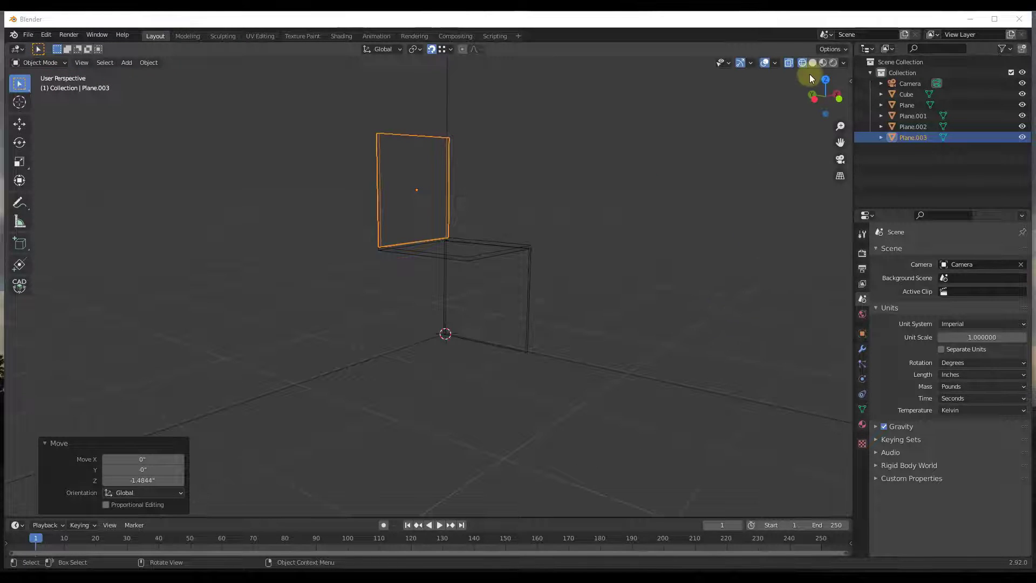
- Switch to Solid shading, duplicate the three zigzag panels, then cancel that copy
{"action": "left_click", "coordinate": [823, 65]}
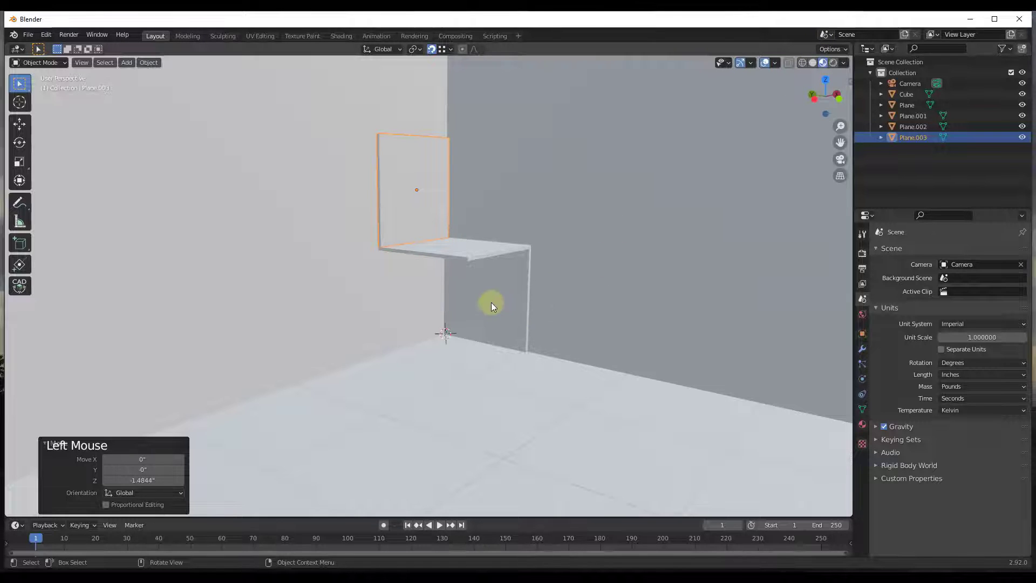
{"action": "left_click", "coordinate": [494, 304]}
{"action": "left_click", "coordinate": [472, 255]}
{"action": "left_click", "coordinate": [400, 181]}
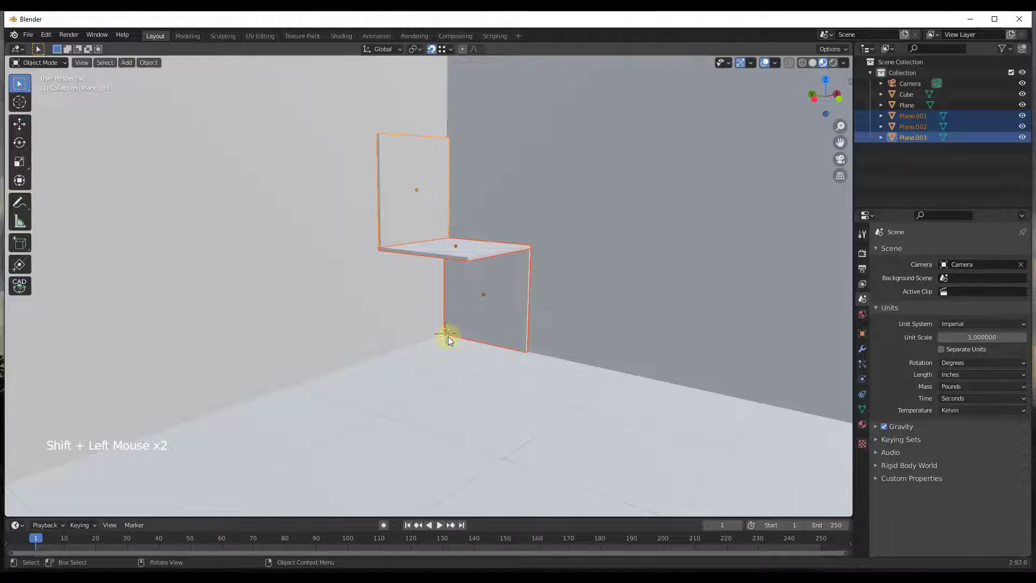
{"action": "key", "text": "shift+d"}
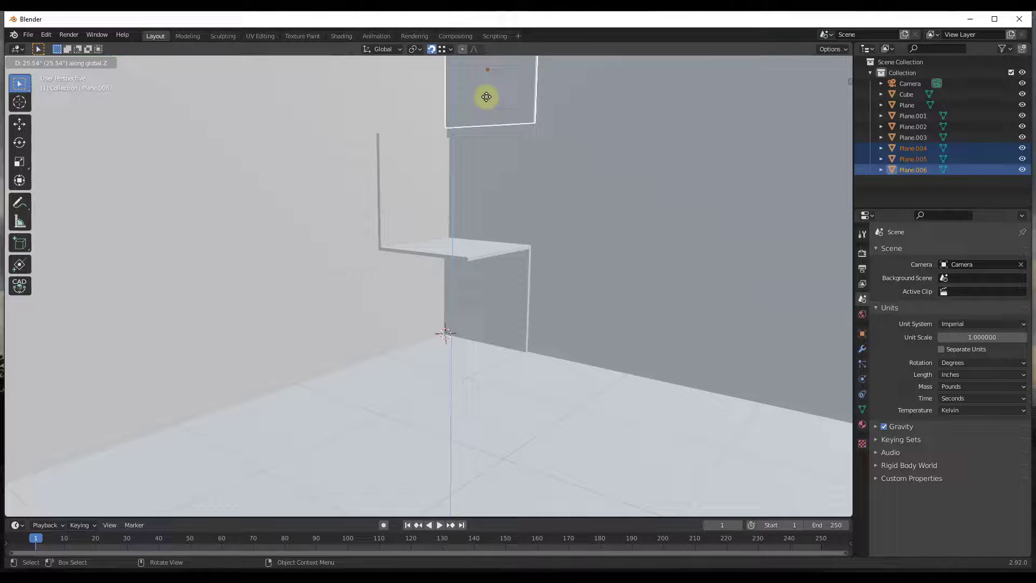
{"action": "scroll", "scroll_direction": "up", "scroll_amount": 3}
{"action": "middle_click", "coordinate": [445, 156]}
{"action": "scroll", "scroll_direction": "up", "scroll_amount": 3}
{"action": "scroll", "scroll_direction": "up", "scroll_amount": 3}
{"action": "key", "text": "g"}
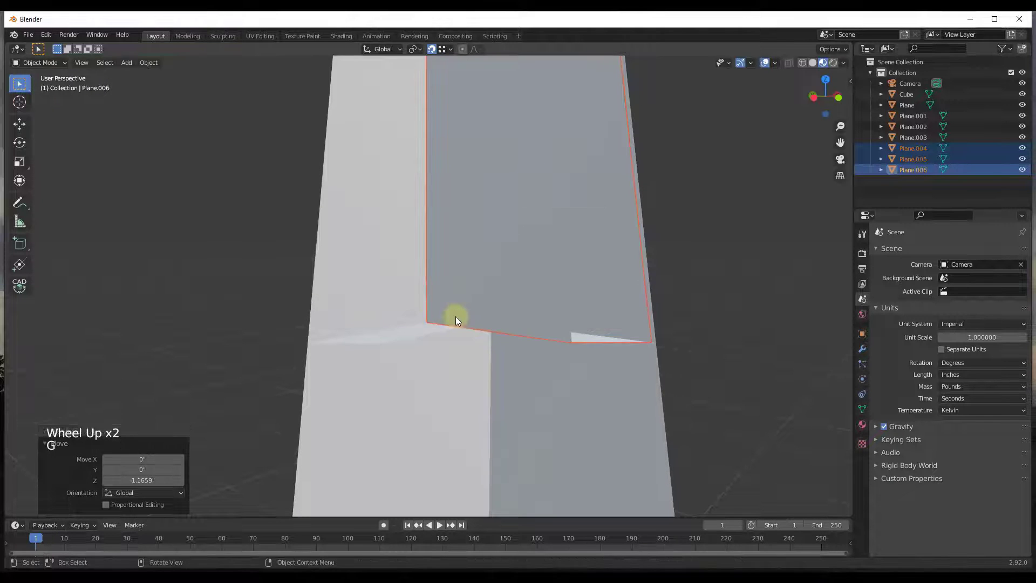
{"action": "scroll", "scroll_direction": "down", "scroll_amount": 3}
{"action": "scroll", "scroll_direction": "down", "scroll_amount": 3}
- Duplicate the shelf plane and snap it vertically onto the top of the upper panel
{"action": "left_click", "coordinate": [420, 404]}
{"action": "scroll", "scroll_direction": "up", "scroll_amount": 3}
{"action": "key", "text": "shift+d"}
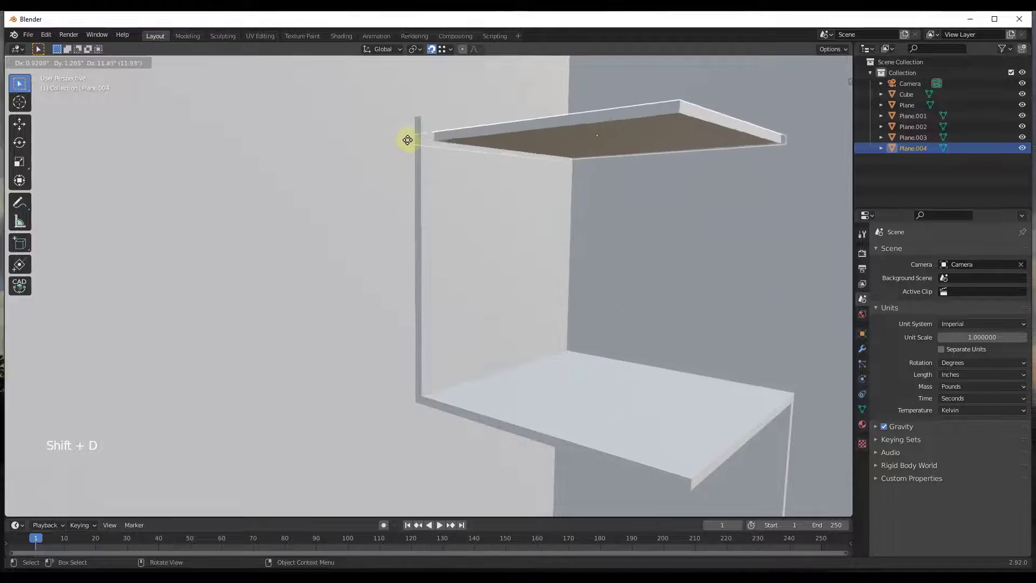
{"action": "scroll", "scroll_direction": "up", "scroll_amount": 3}
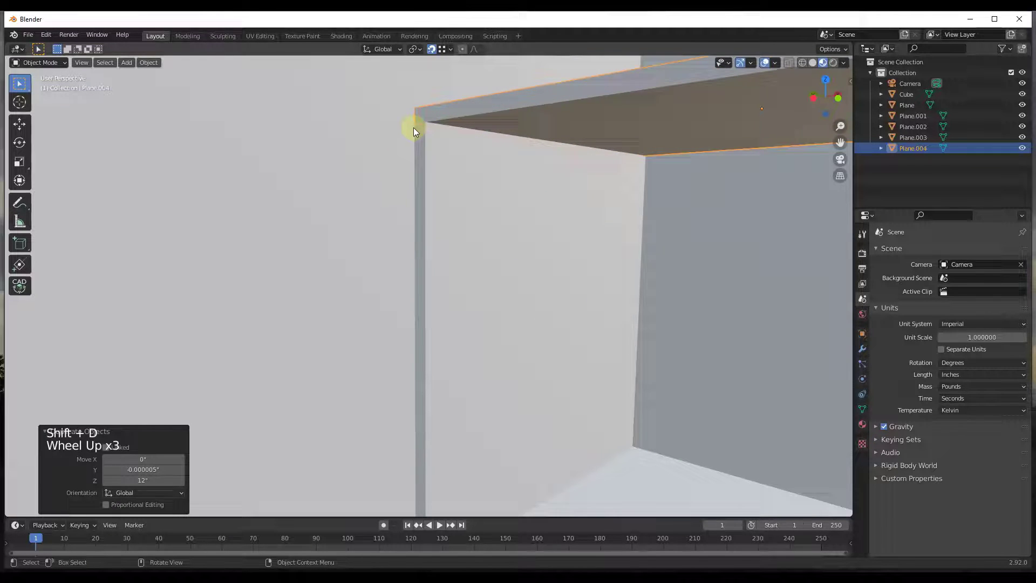
{"action": "key", "text": "g"}
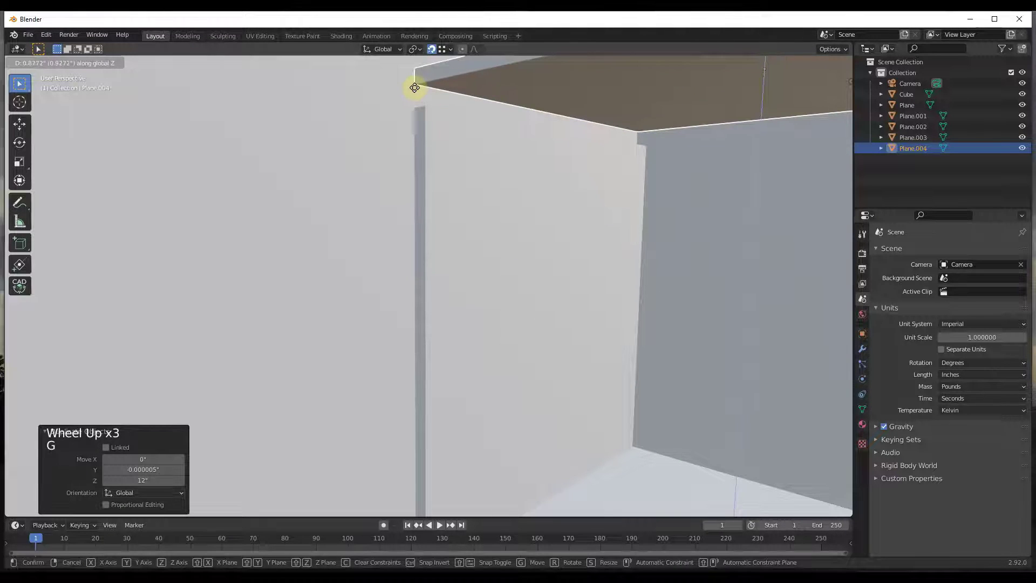
{"action": "key", "text": "g"}
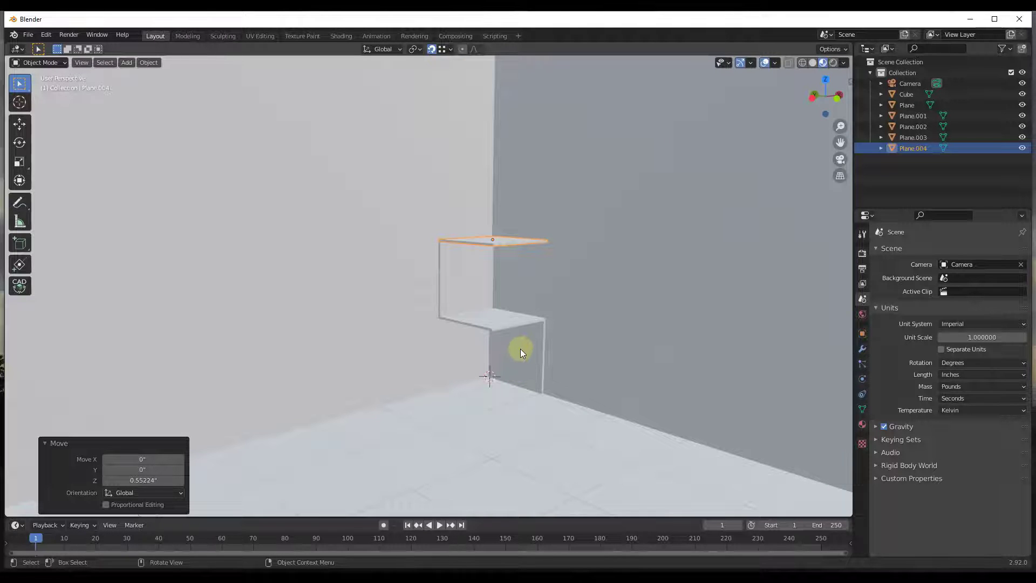
- Duplicate the four zigzag panels straight up onto the top shelf, then duplicate the top section once more
{"action": "left_click", "coordinate": [527, 349]}
{"action": "left_click", "coordinate": [493, 323]}
{"action": "left_click", "coordinate": [469, 295]}
{"action": "double_click", "coordinate": [503, 237]}
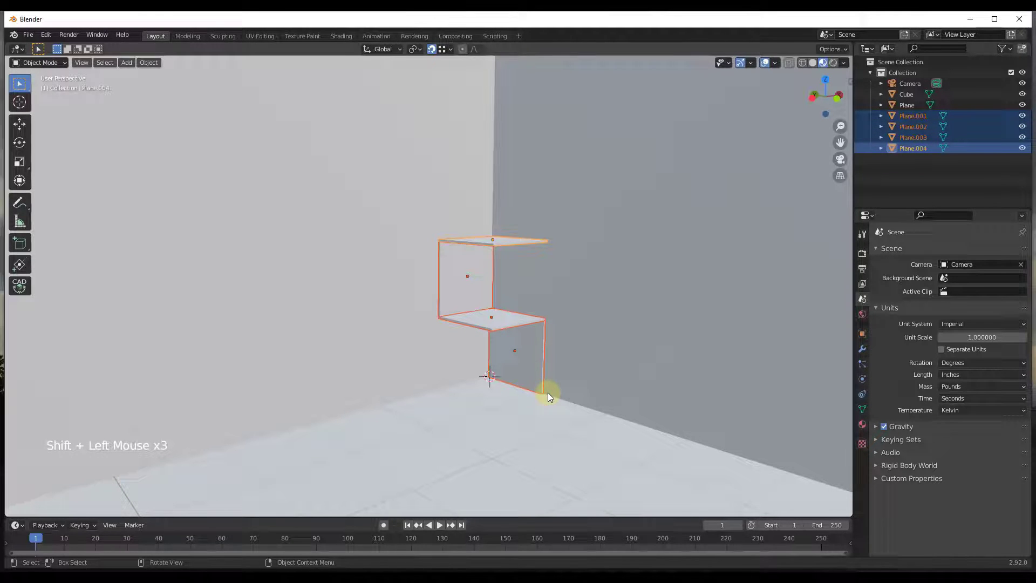
{"action": "key", "text": "shift+d"}
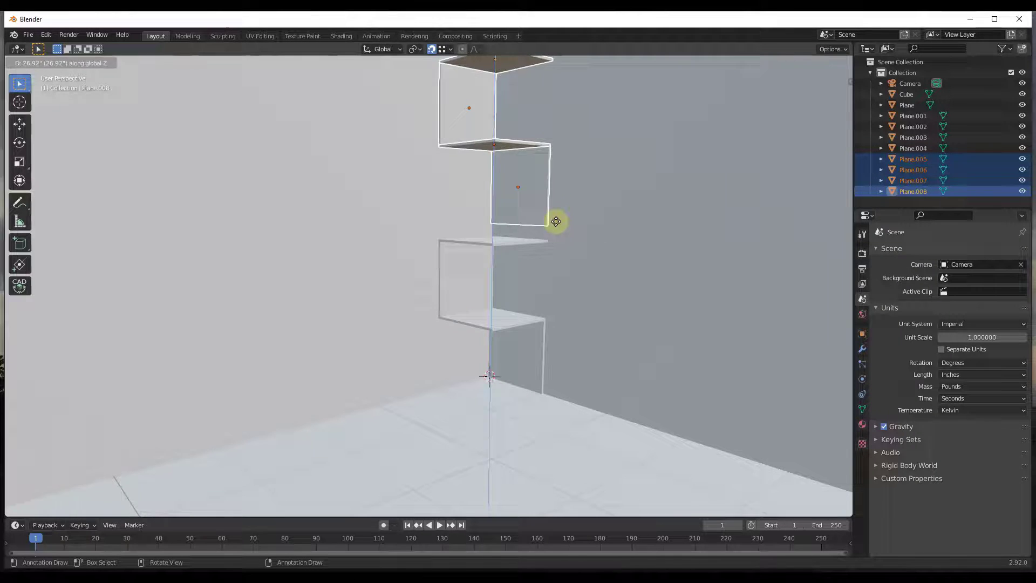
{"action": "scroll", "scroll_direction": "up", "scroll_amount": 3}
{"action": "key", "text": "g"}
{"action": "scroll", "scroll_direction": "down", "scroll_amount": 3}
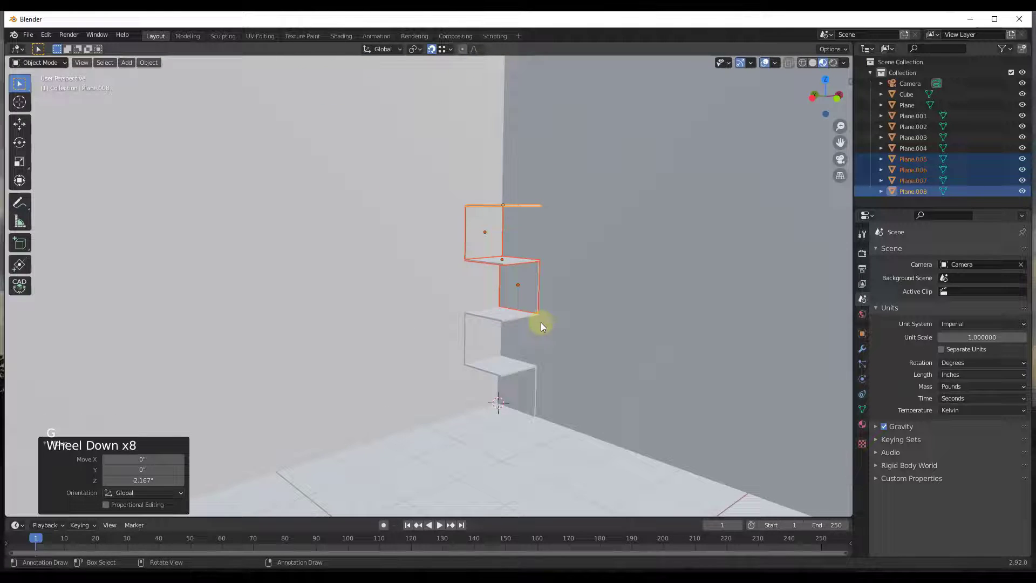
{"action": "scroll", "scroll_direction": "up", "scroll_amount": 3}
{"action": "scroll", "scroll_direction": "down", "scroll_amount": 3}
{"action": "key", "text": "shift+d"}
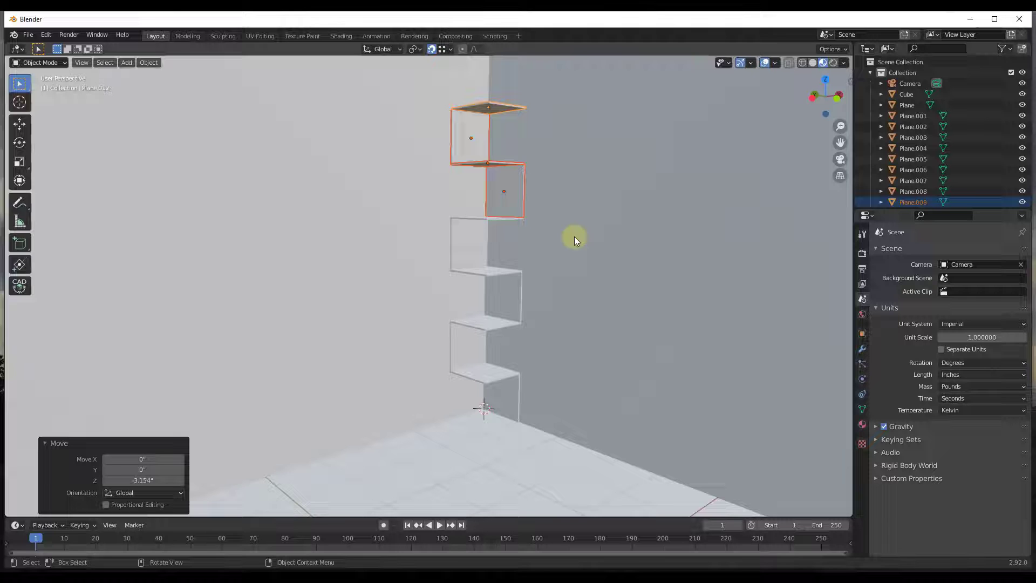
{"action": "scroll", "scroll_direction": "down", "scroll_amount": 3}
- Download the Plywood texture from Poly Haven as the 2K plywood_2k.blend.zip file
{"action": "left_click", "coordinate": [521, 371]}
{"action": "scroll", "scroll_direction": "up", "scroll_amount": 3}
{"action": "scroll", "scroll_direction": "down", "scroll_amount": 3}
{"action": "scroll", "scroll_direction": "up", "scroll_amount": 3}
{"action": "scroll", "scroll_direction": "down", "scroll_amount": 3}
{"action": "scroll", "scroll_direction": "up", "scroll_amount": 3}
{"action": "scroll", "scroll_direction": "down", "scroll_amount": 3}
{"action": "scroll", "scroll_direction": "up", "scroll_amount": 3}
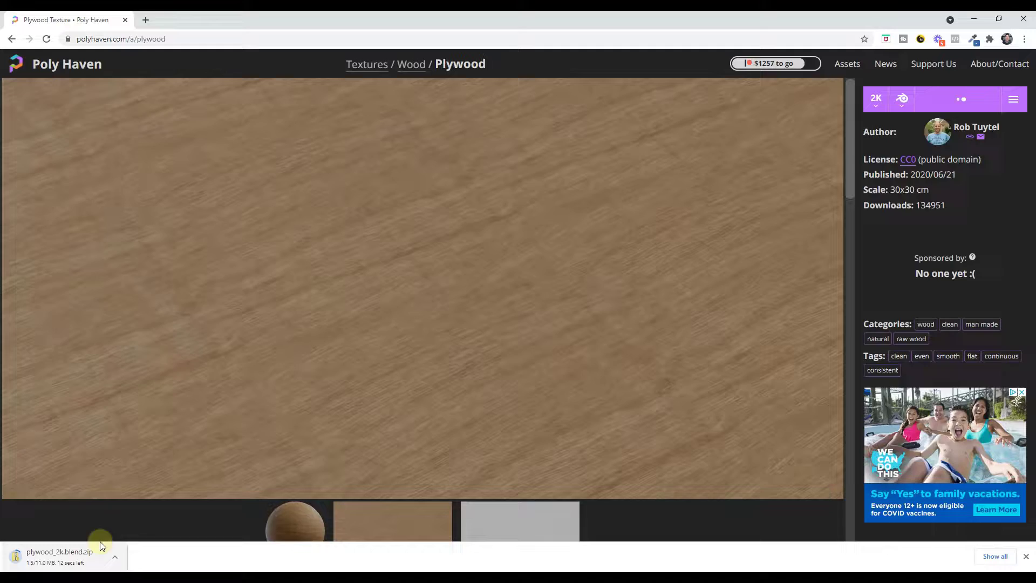
- Build the plywood material from diffuse, roughness and normal image textures wired into the Principled BSDF
{"action": "scroll", "scroll_direction": "down", "scroll_amount": 3}
{"action": "left_click", "coordinate": [488, 356]}
{"action": "scroll", "scroll_direction": "down", "scroll_amount": 3}
{"action": "scroll", "scroll_direction": "up", "scroll_amount": 3}
{"action": "scroll", "scroll_direction": "up", "scroll_amount": 3}
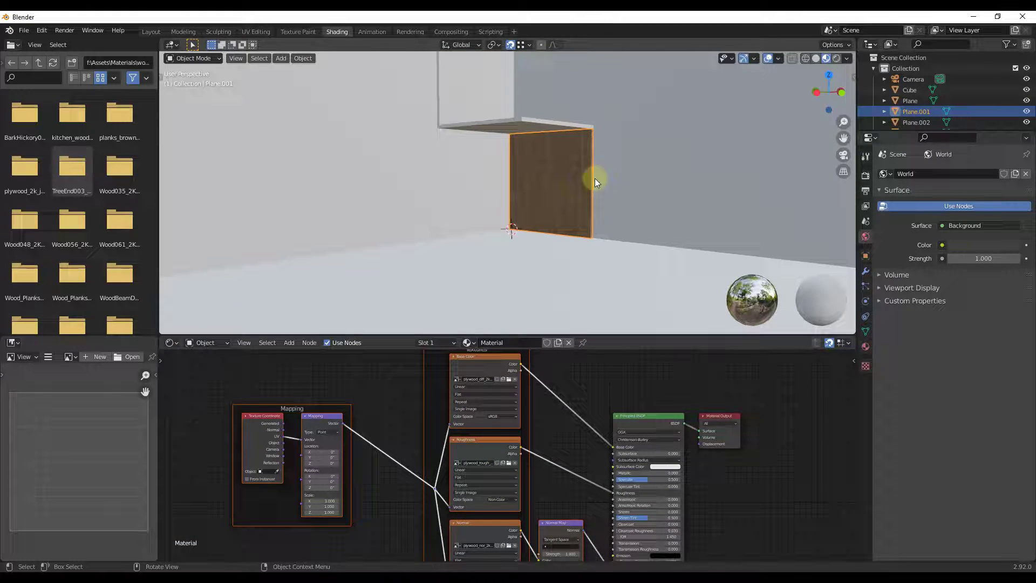
{"action": "left_click", "coordinate": [150, 33]}
{"action": "scroll", "scroll_direction": "down", "scroll_amount": 3}
- Select all shelf planes with Plane.001 active and link its plywood material via Ctrl+L
{"action": "left_click", "coordinate": [916, 198]}
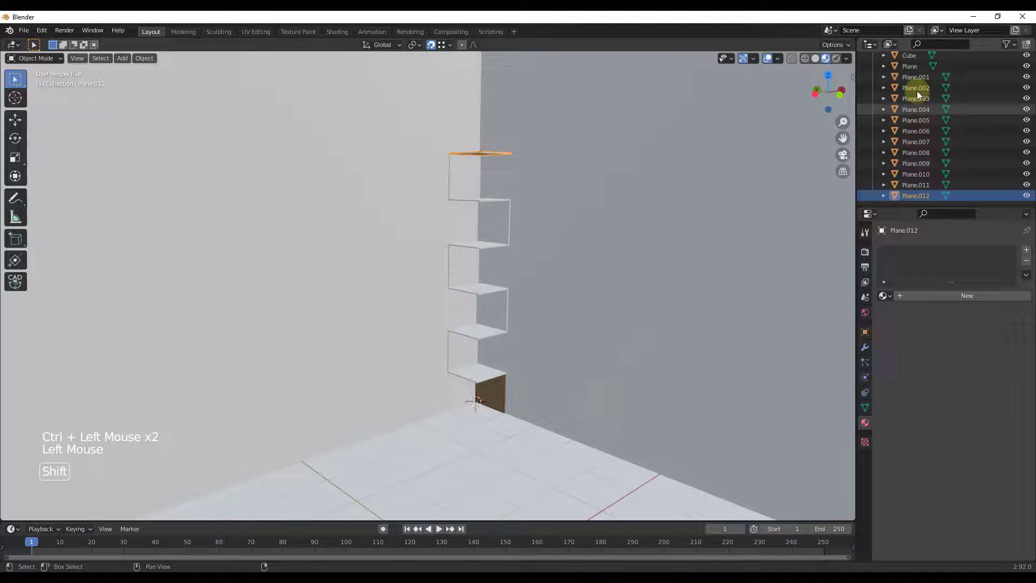
{"action": "left_click", "coordinate": [919, 90]}
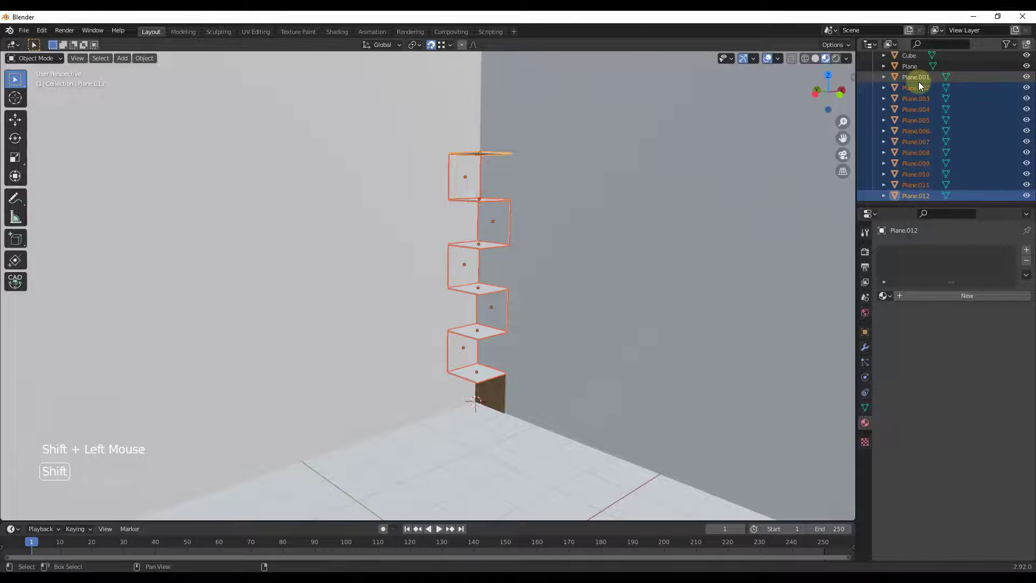
{"action": "left_click", "coordinate": [498, 401]}
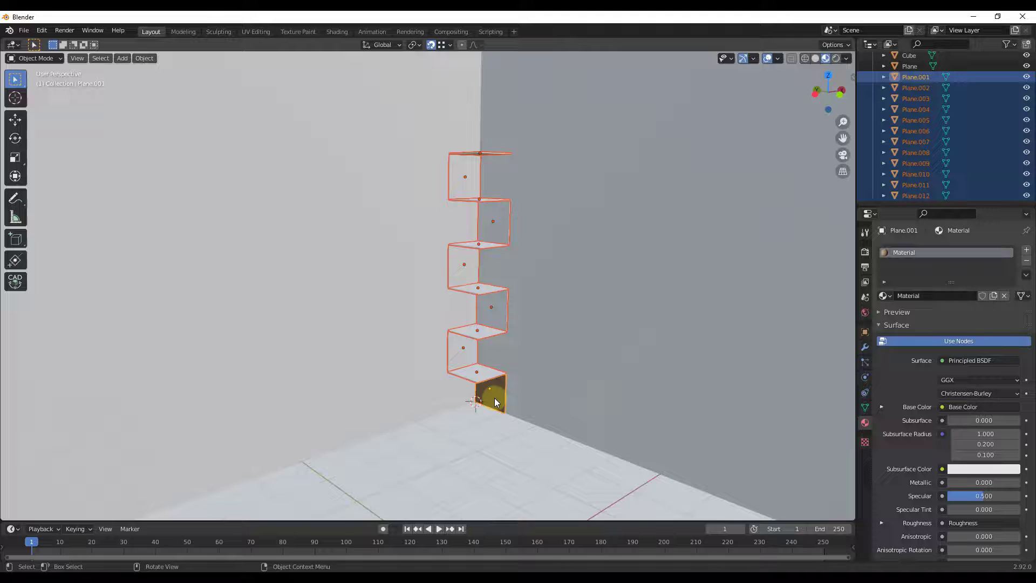
{"action": "key", "text": "ctrl+l"}
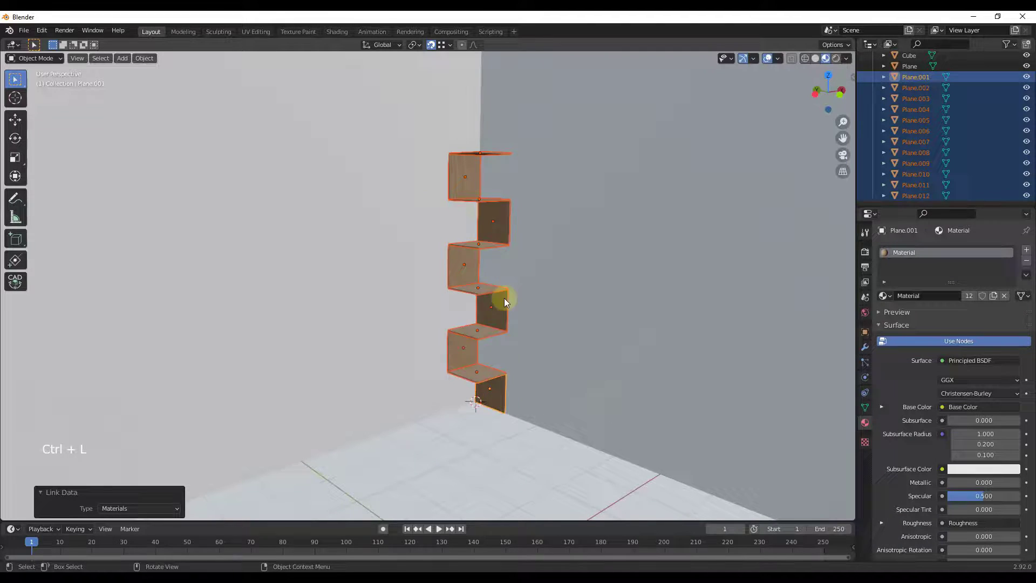